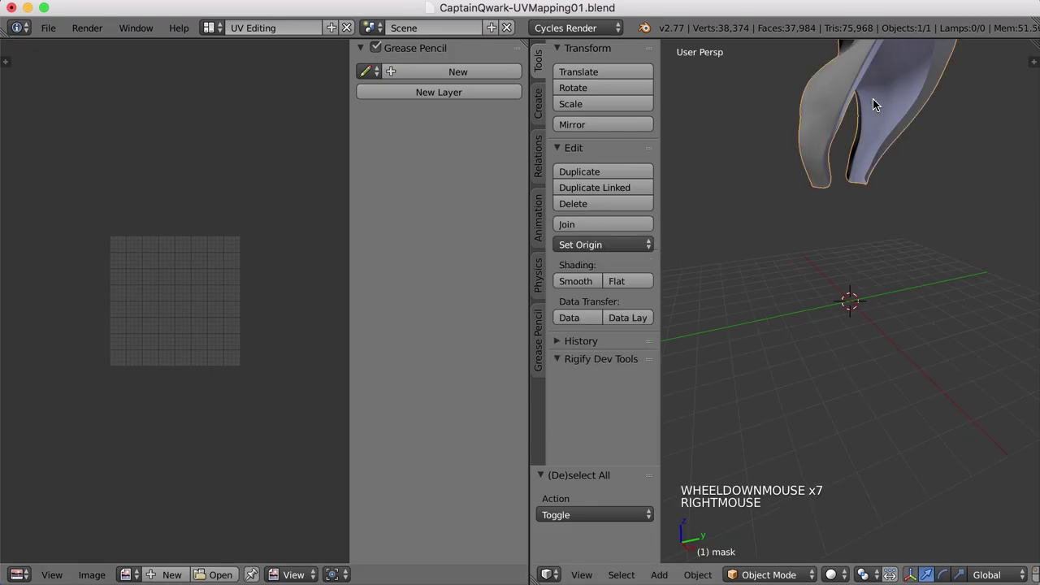
Select the mask, enter Edit Mode on its mesh and frame the whole bust in view
{"action": "right_click", "coordinate": [798, 370]}
{"action": "middle_click", "coordinate": [779, 378]}
{"action": "key", "text": "Tab"}
{"action": "middle_click", "coordinate": [845, 346]}
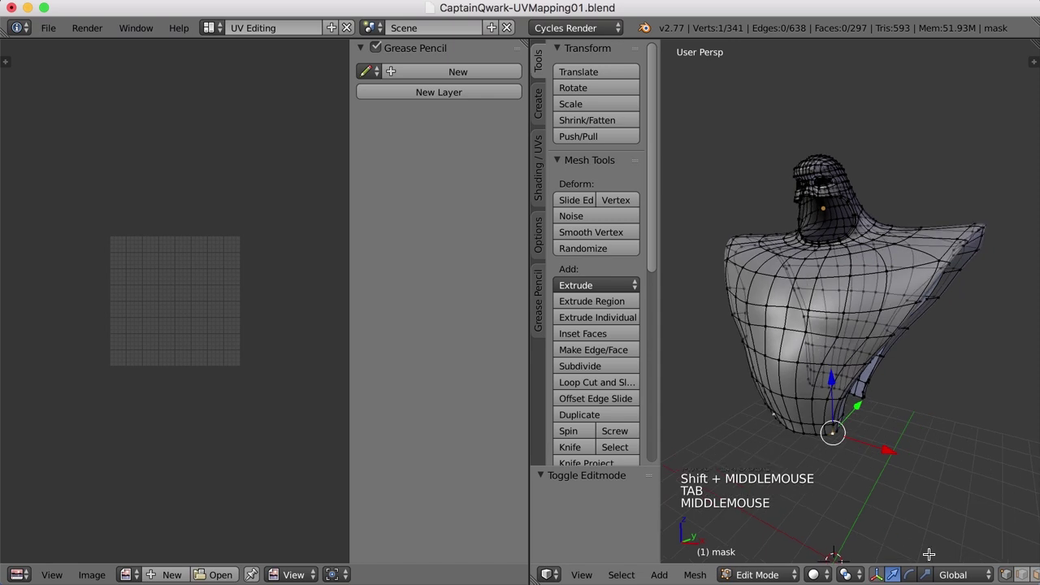
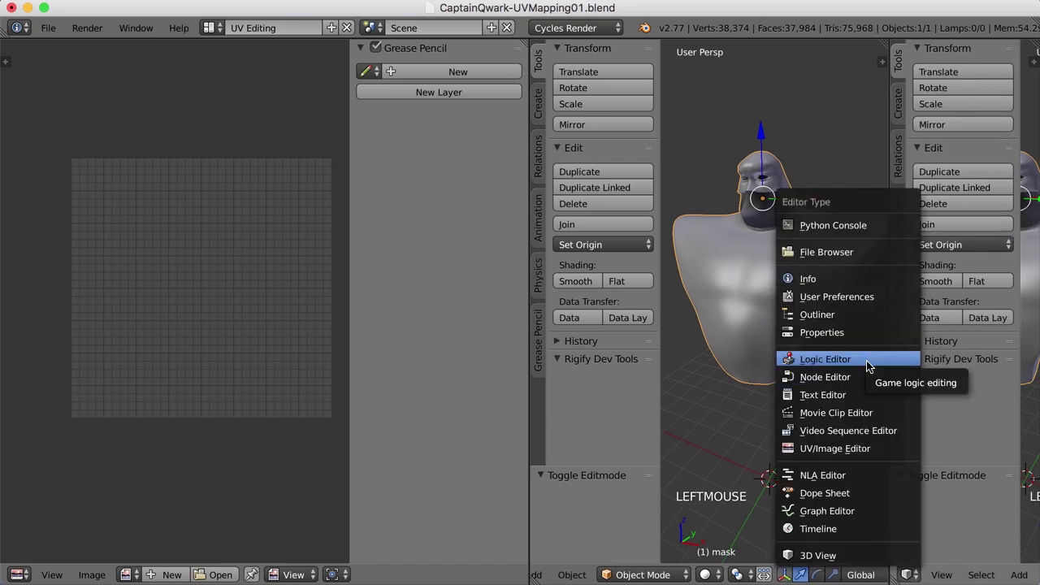
Turn the new area into a Properties editor and apply the mask's Mirror modifier
{"action": "left_click", "coordinate": [868, 338]}
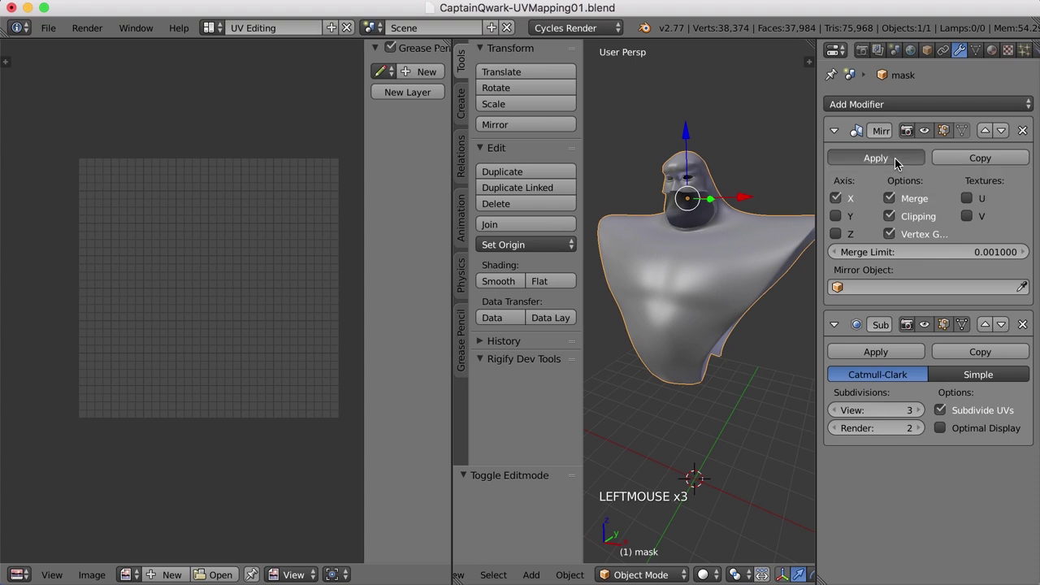
{"action": "left_click", "coordinate": [900, 162]}
Enter Edit Mode and unwrap the whole mask mesh into a single UV island
{"action": "left_click", "coordinate": [768, 340]}
{"action": "key", "text": "Tab"}
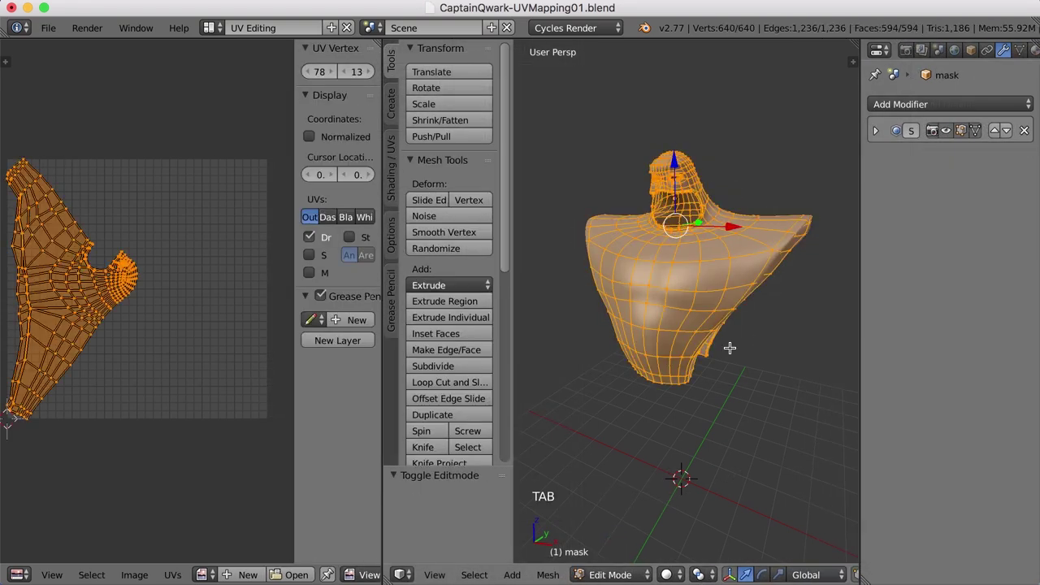
{"action": "key", "text": "u"}
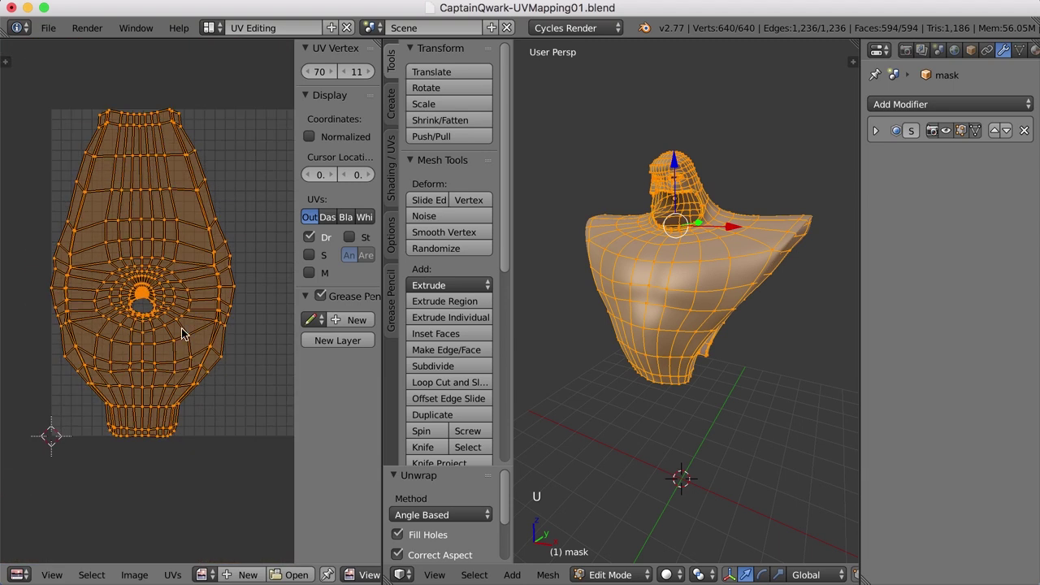
{"action": "scroll", "scroll_direction": "down", "scroll_amount": 3}
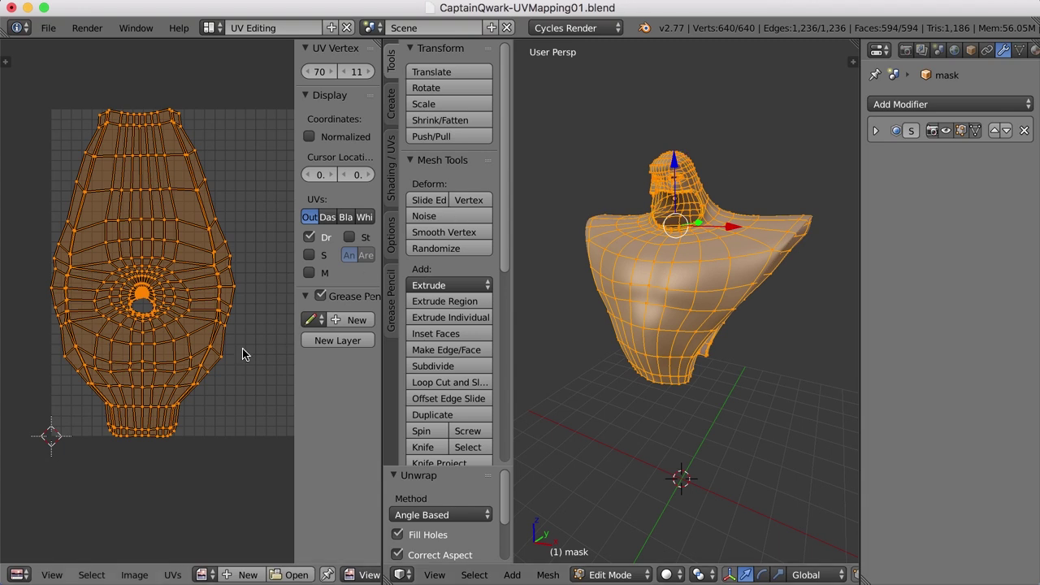
Switch the top-left area to a Node Editor beside the UV layout
{"action": "key", "text": "n"}
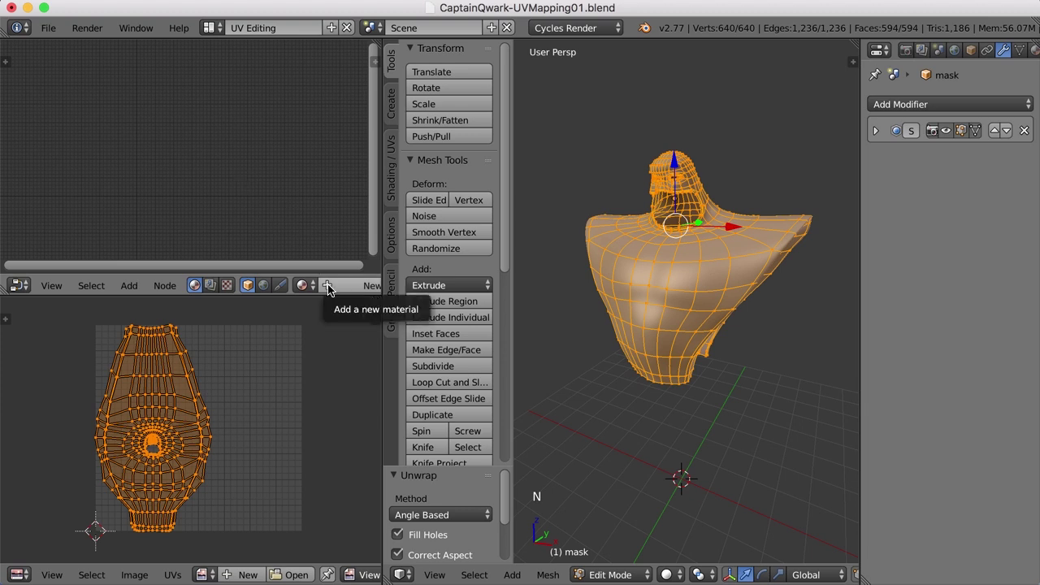
Give the mask a new material before creating the test pattern image
{"action": "left_click", "coordinate": [331, 284]}
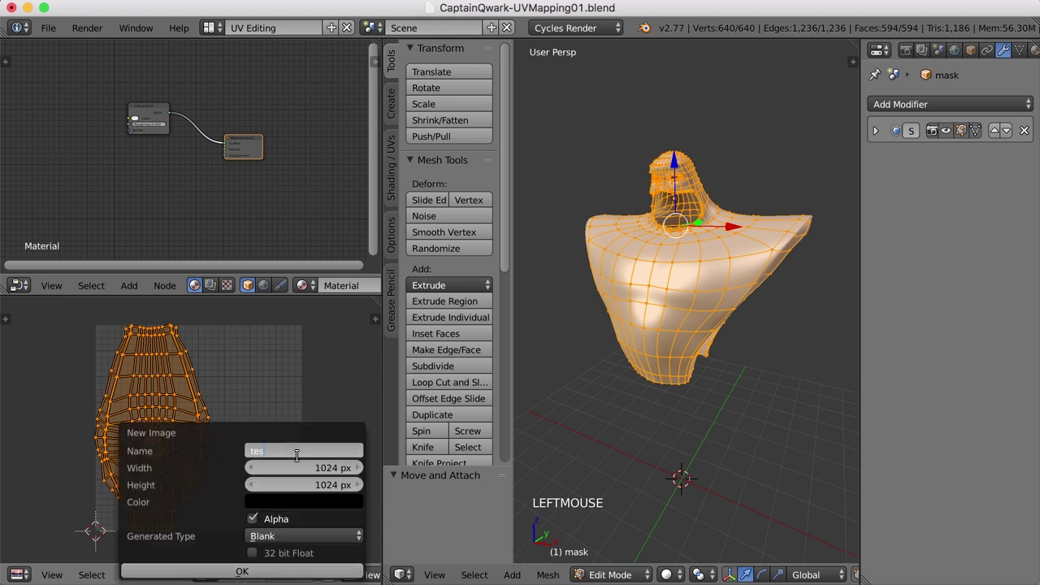
Add an Image Texture node with the test pattern and show it on the mask with Texture shading
{"action": "key", "text": "t"}
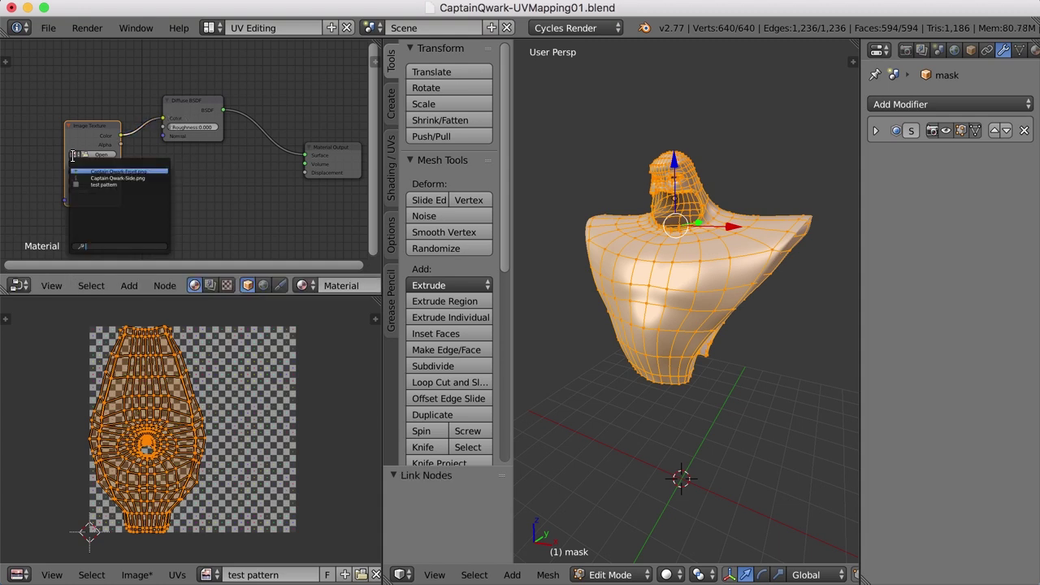
{"action": "left_click", "coordinate": [111, 190]}
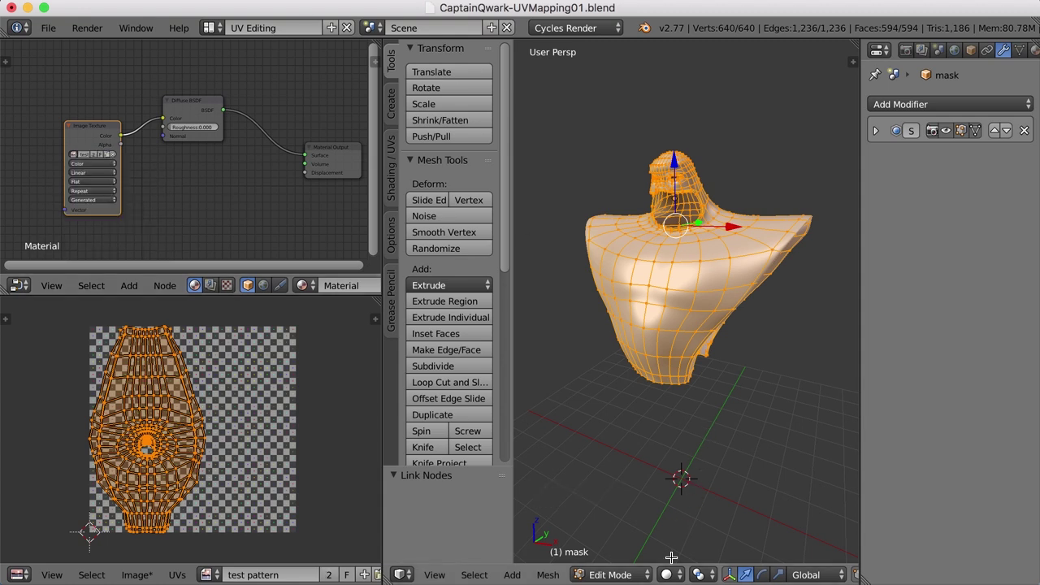
{"action": "left_click", "coordinate": [677, 575]}
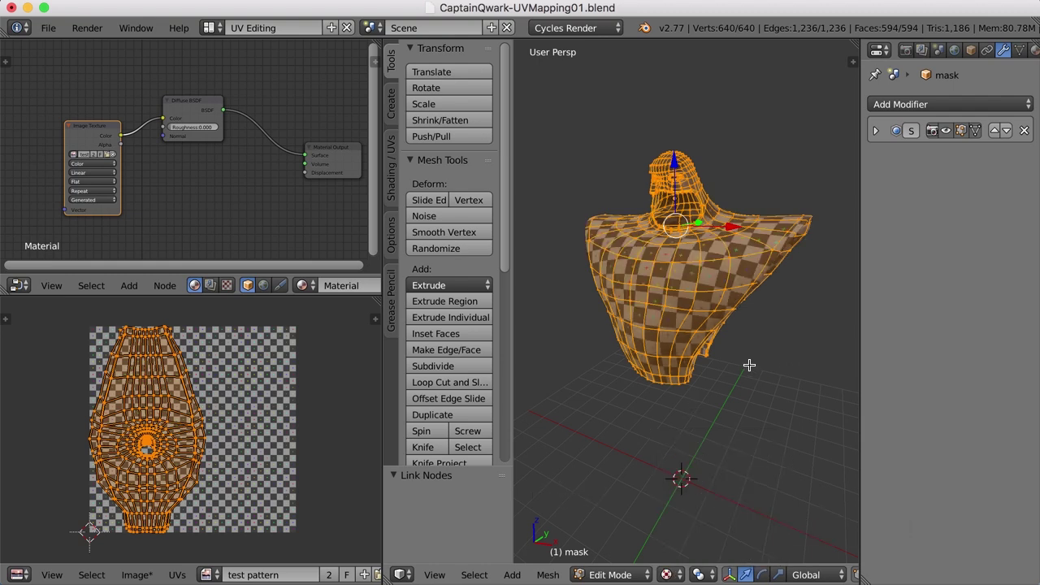
Leave Edit Mode and orbit around the mask's face and neck to inspect the checker texture
{"action": "key", "text": "a"}
{"action": "key", "text": "Tab"}
{"action": "middle_click", "coordinate": [725, 368]}
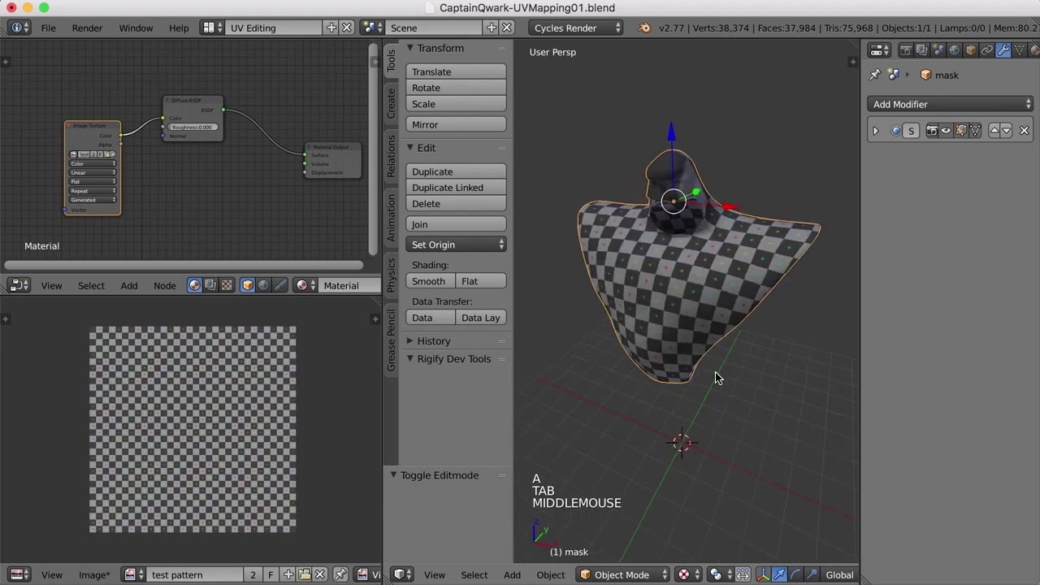
{"action": "middle_click", "coordinate": [687, 347]}
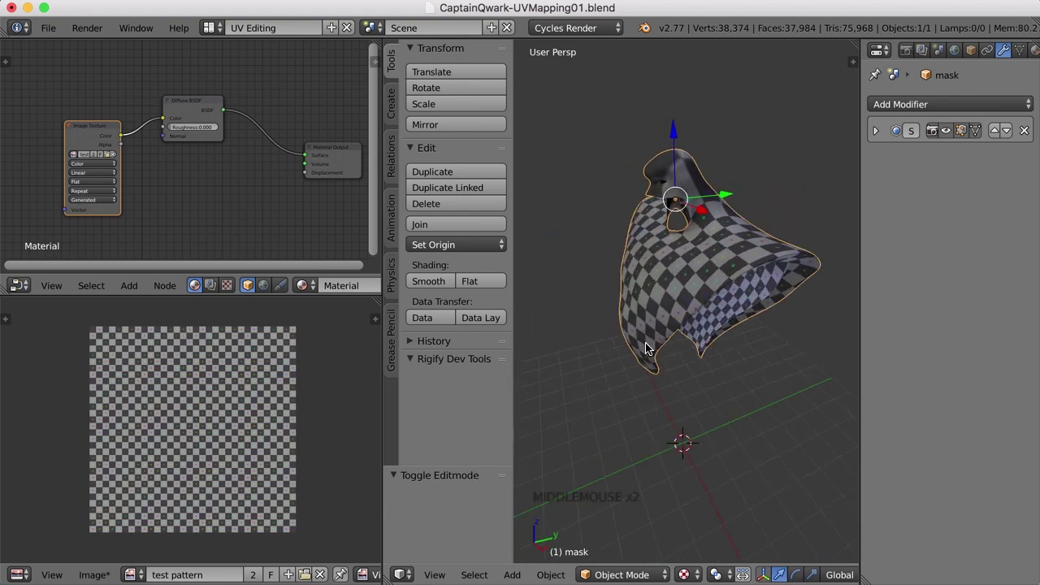
{"action": "middle_click", "coordinate": [652, 315]}
{"action": "scroll", "scroll_direction": "up", "scroll_amount": 3}
{"action": "middle_click", "coordinate": [711, 307]}
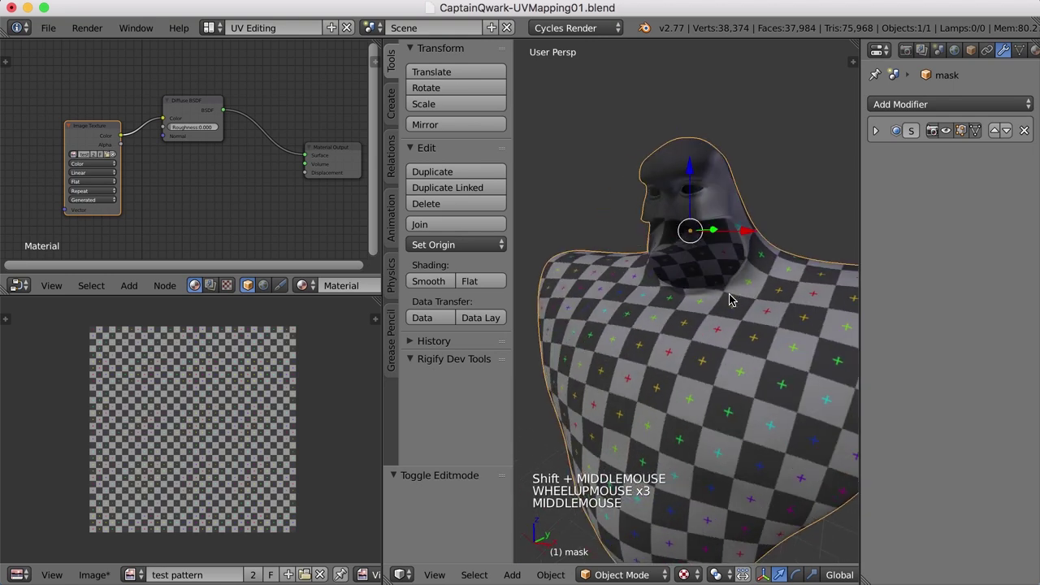
{"action": "middle_click", "coordinate": [749, 300]}
{"action": "middle_click", "coordinate": [721, 314]}
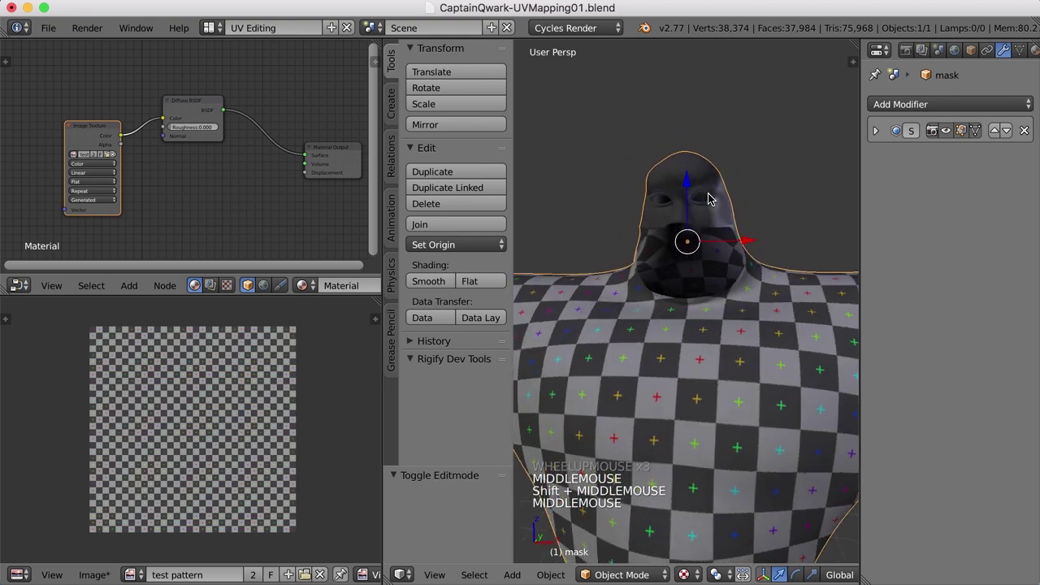
{"action": "middle_click", "coordinate": [718, 234]}
{"action": "middle_click", "coordinate": [664, 253]}
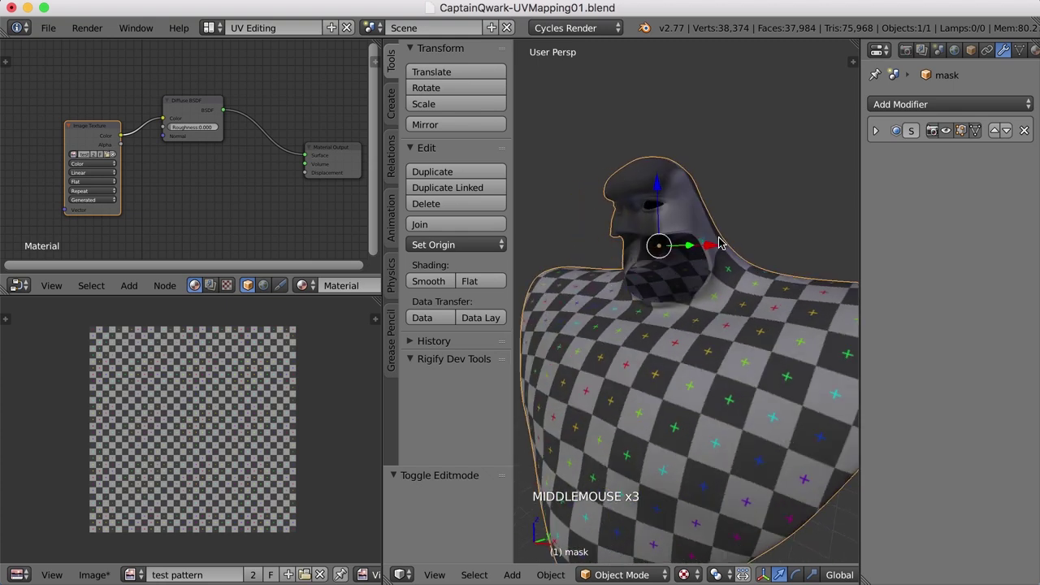
Inspect checker stretching over the shoulders and back, then return to Edit Mode
{"action": "scroll", "scroll_direction": "down", "scroll_amount": 3}
{"action": "middle_click", "coordinate": [719, 265]}
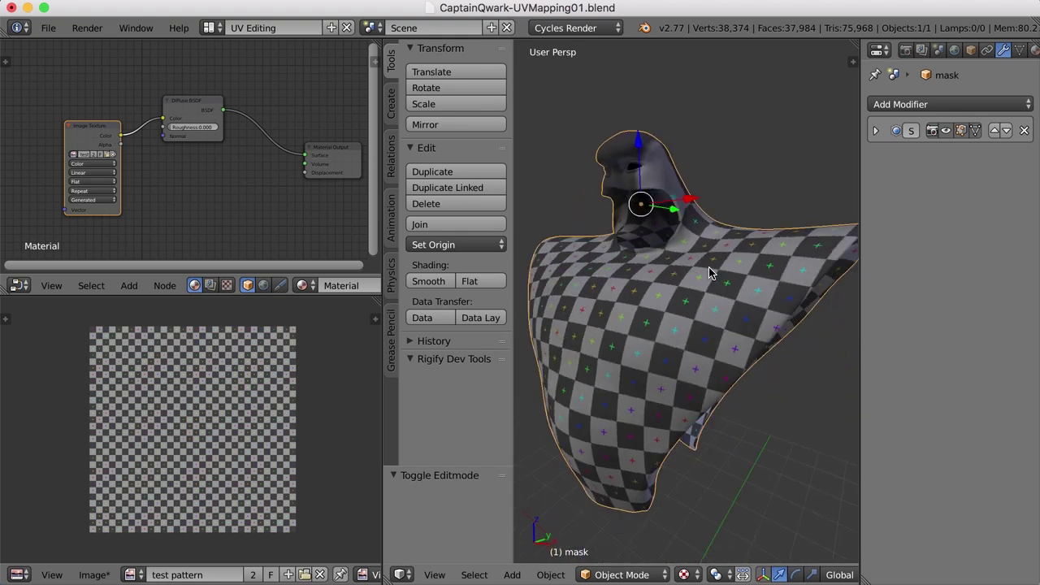
{"action": "middle_click", "coordinate": [710, 273]}
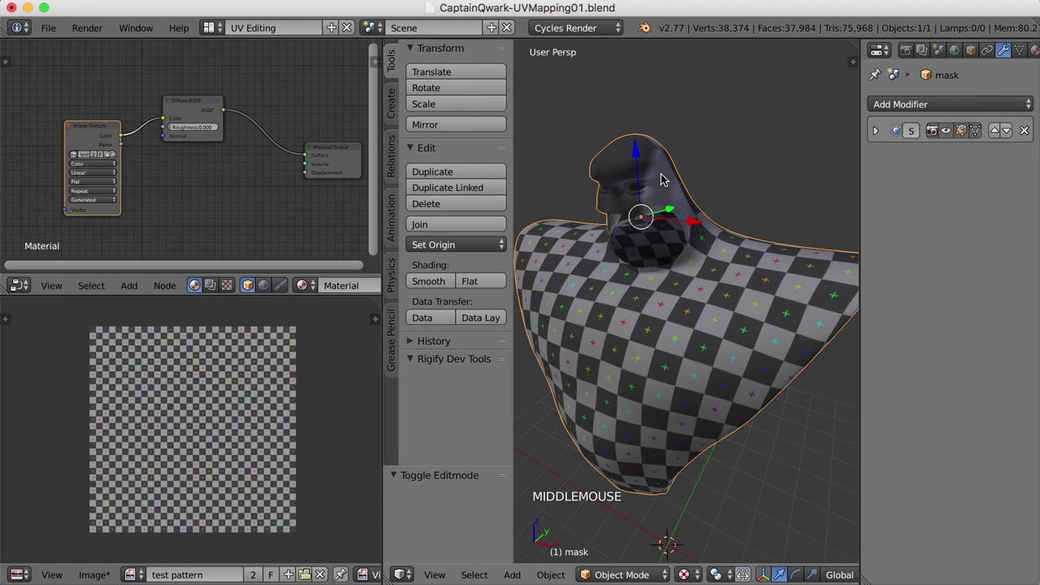
{"action": "middle_click", "coordinate": [708, 331]}
{"action": "scroll", "scroll_direction": "down", "scroll_amount": 3}
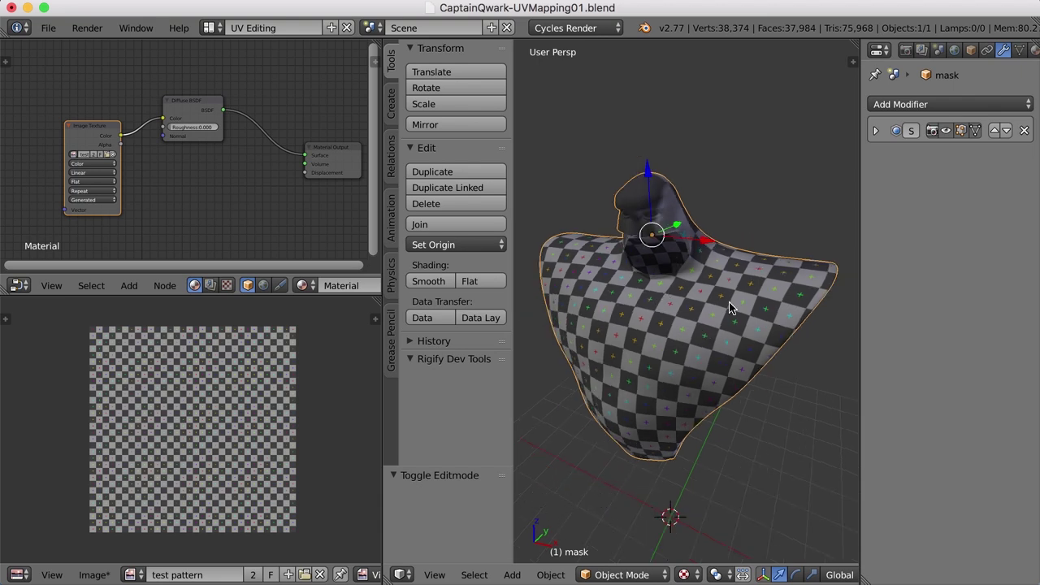
{"action": "middle_click", "coordinate": [785, 305]}
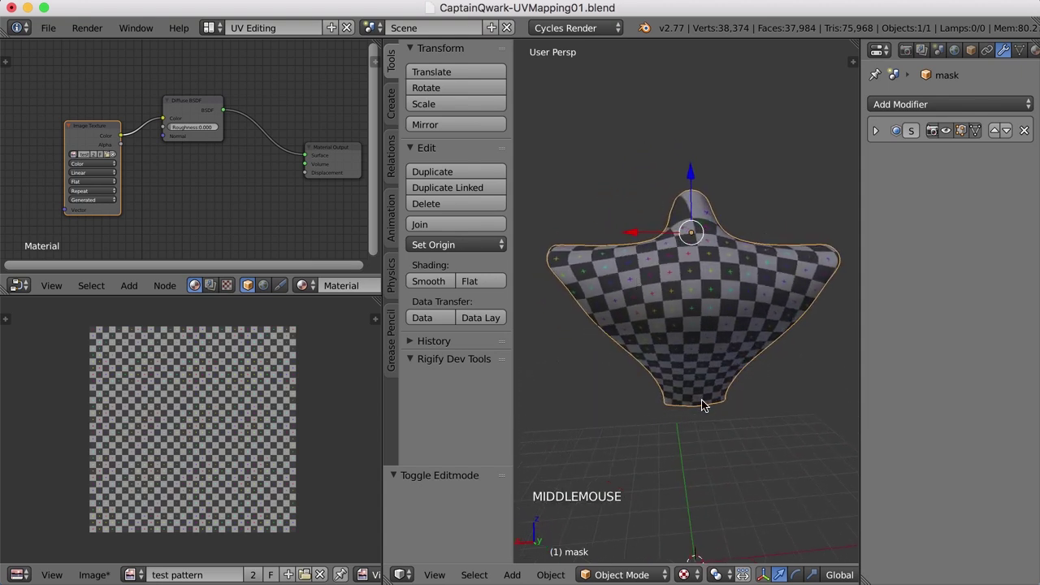
{"action": "middle_click", "coordinate": [696, 257]}
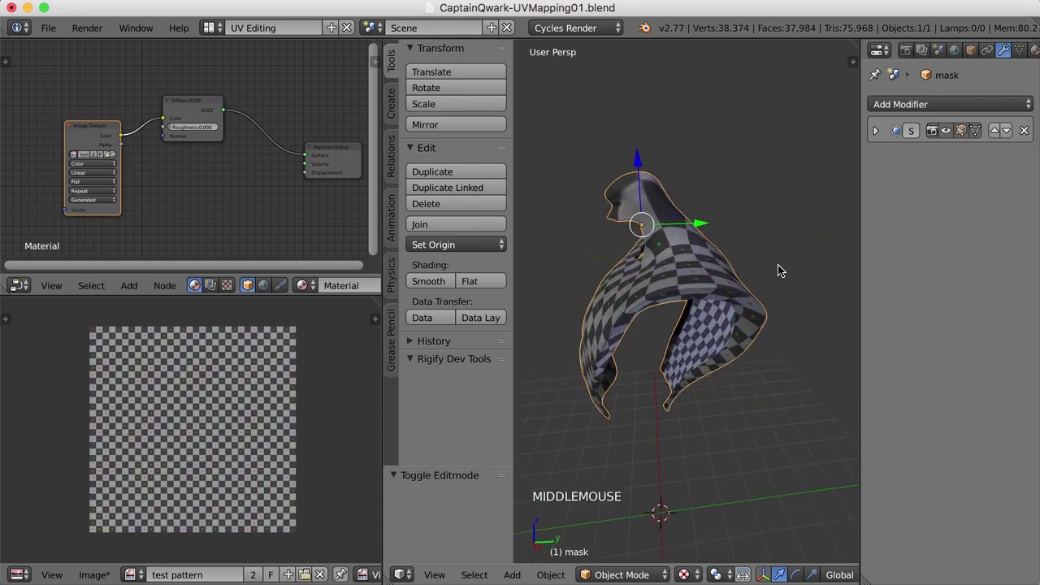
{"action": "middle_click", "coordinate": [654, 206]}
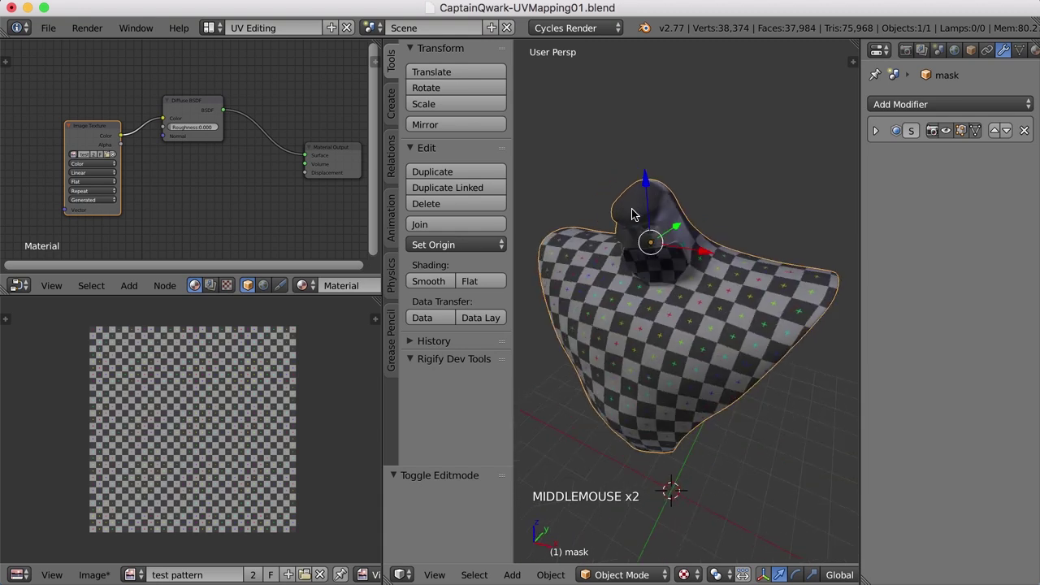
{"action": "middle_click", "coordinate": [728, 358]}
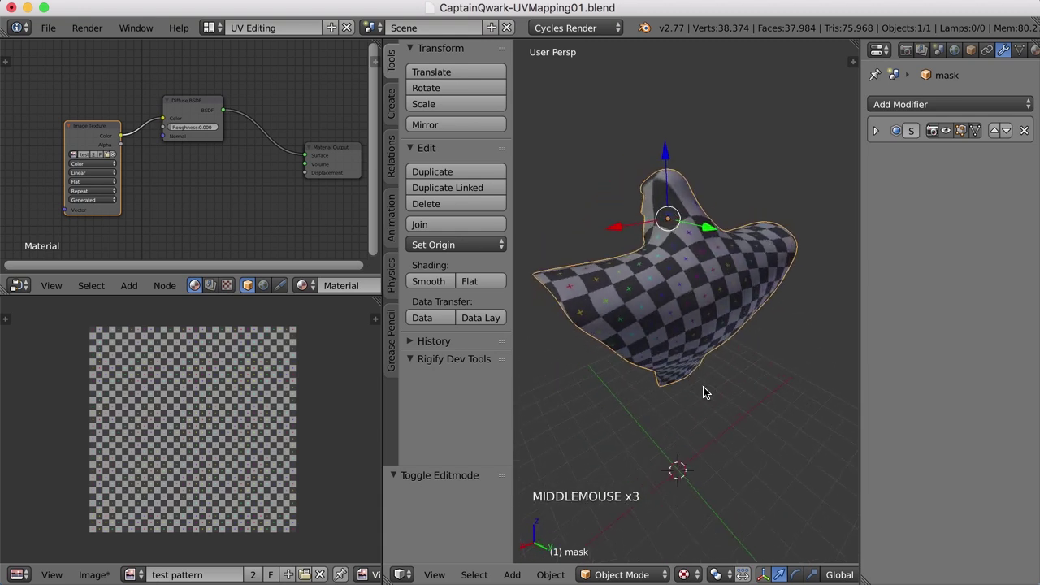
{"action": "middle_click", "coordinate": [706, 392]}
{"action": "scroll", "scroll_direction": "up", "scroll_amount": 3}
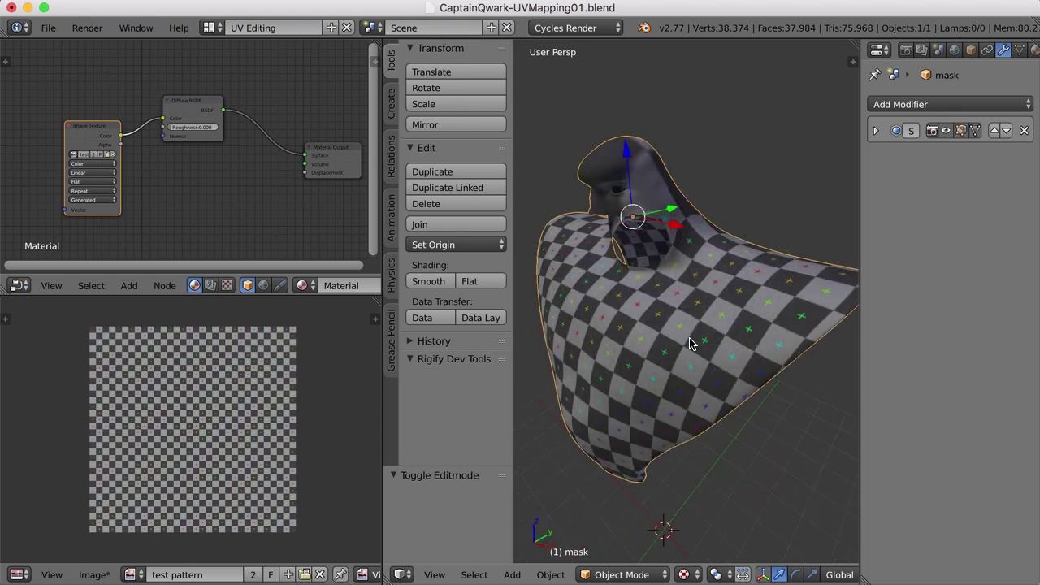
{"action": "key", "text": "Tab"}
Select the neck edge loop, mark it as a UV seam and reselect the whole mesh
{"action": "middle_click", "coordinate": [688, 332]}
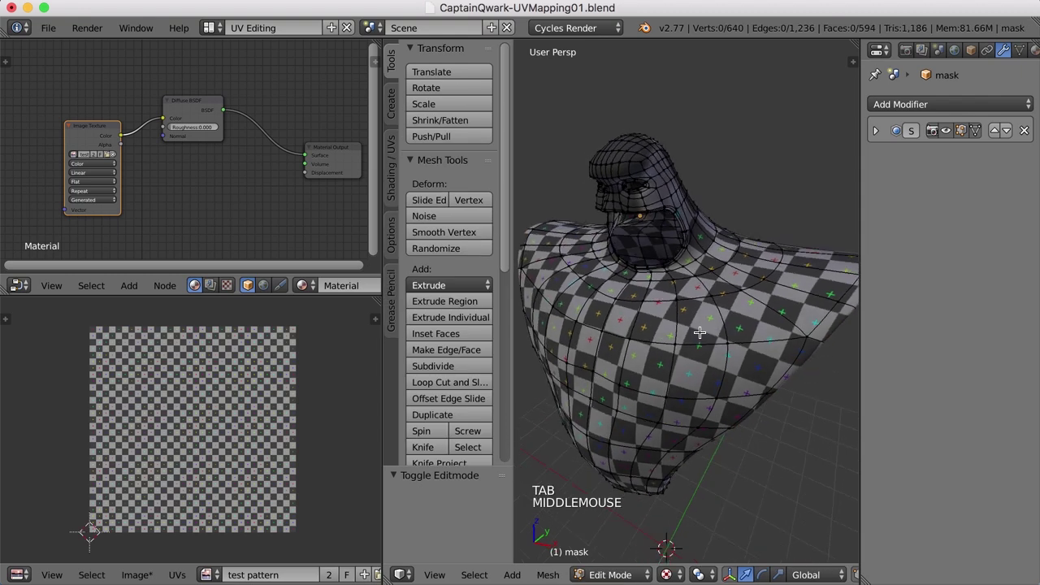
{"action": "middle_click", "coordinate": [726, 326]}
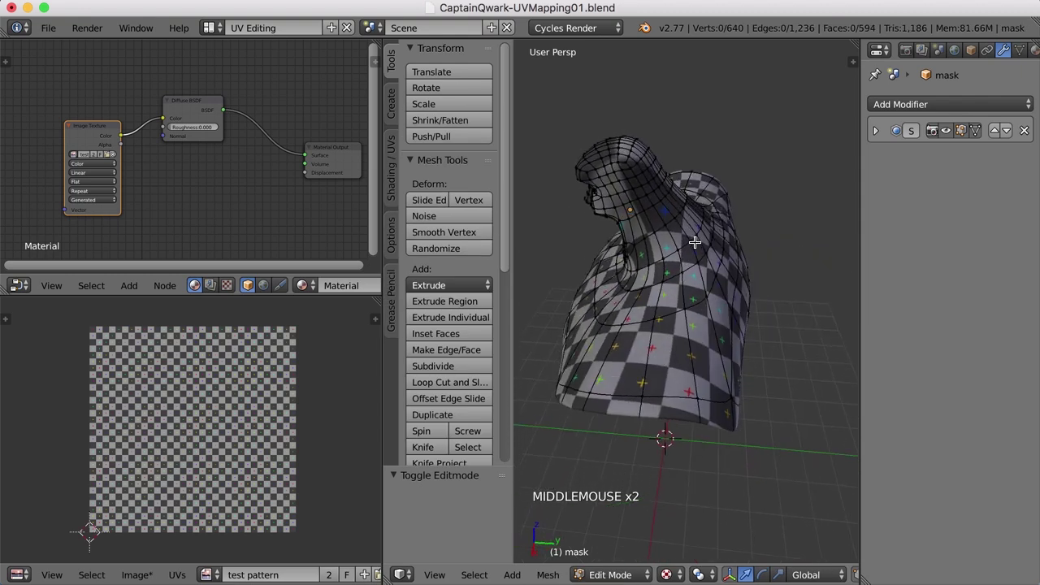
{"action": "right_click", "coordinate": [686, 243]}
{"action": "middle_click", "coordinate": [681, 299]}
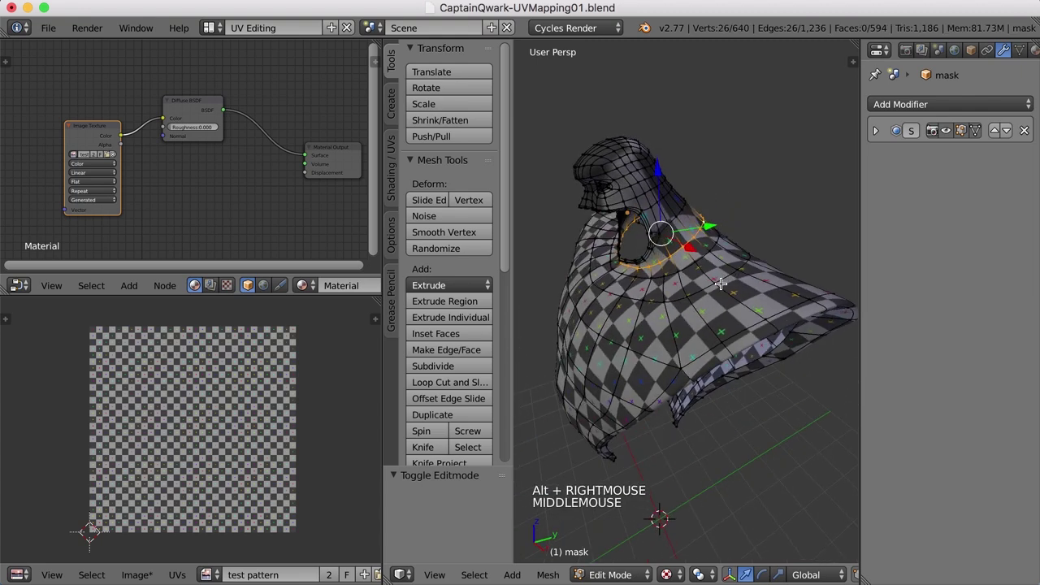
{"action": "key", "text": "ctrl+e"}
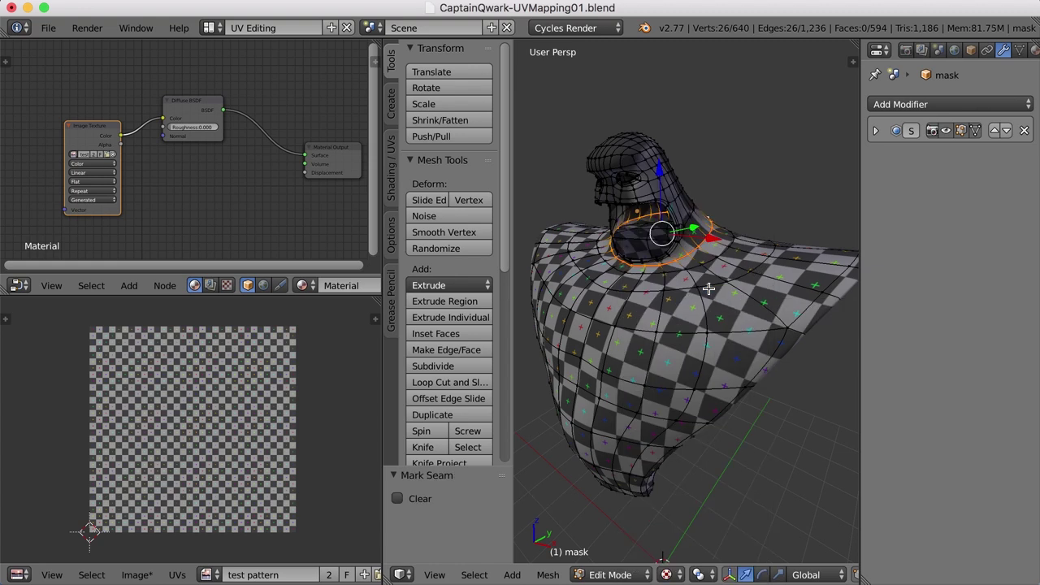
{"action": "key", "text": "a"}
{"action": "key", "text": "a"}
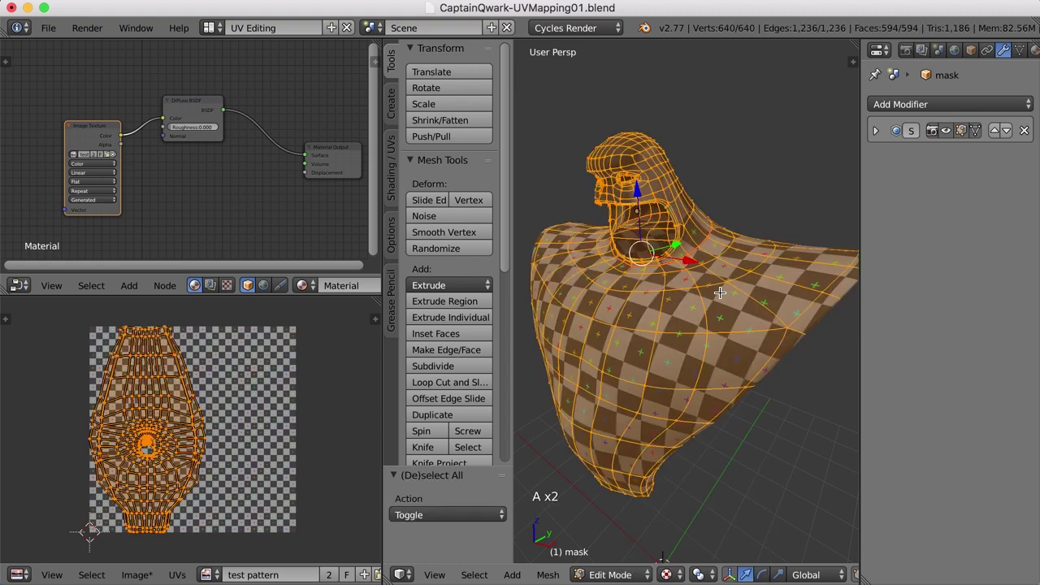
Re-unwrap the mesh along the neck seam and clear the selection
{"action": "key", "text": "u"}
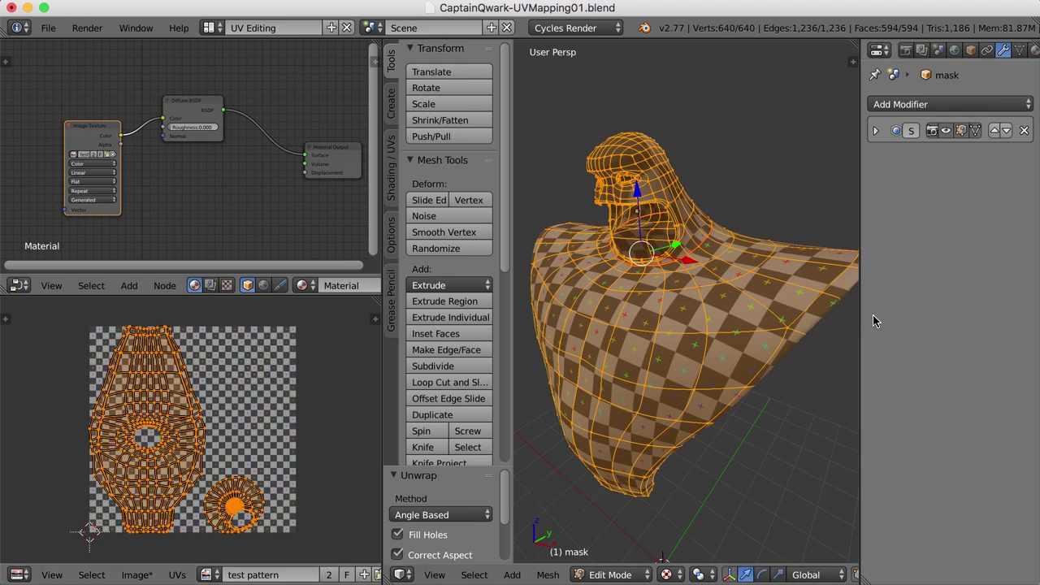
{"action": "middle_click", "coordinate": [726, 281]}
{"action": "key", "text": "Tab"}
{"action": "middle_click", "coordinate": [696, 201]}
{"action": "scroll", "scroll_direction": "up", "scroll_amount": 3}
{"action": "scroll", "scroll_direction": "up", "scroll_amount": 3}
{"action": "key", "text": "a"}
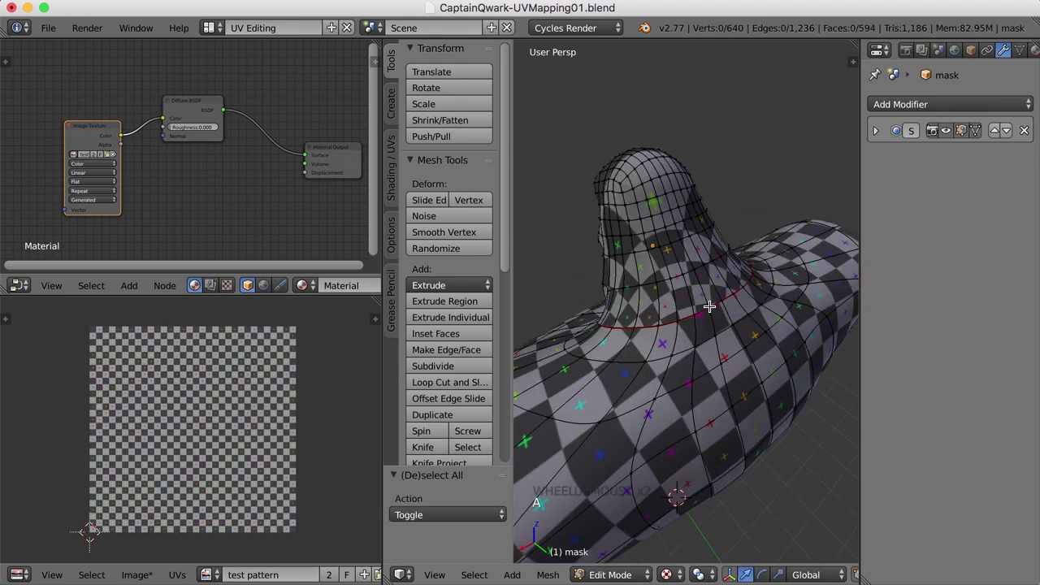
Select a shortest path of edges up the back of the head and mark it as a seam
{"action": "right_click", "coordinate": [710, 304]}
{"action": "middle_click", "coordinate": [561, 296]}
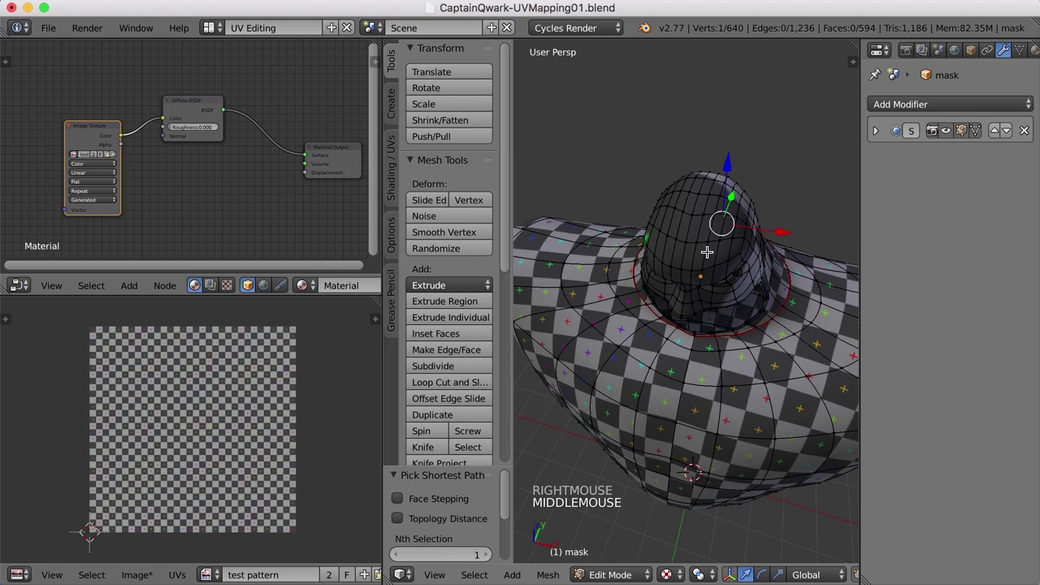
{"action": "right_click", "coordinate": [684, 239]}
{"action": "middle_click", "coordinate": [783, 287]}
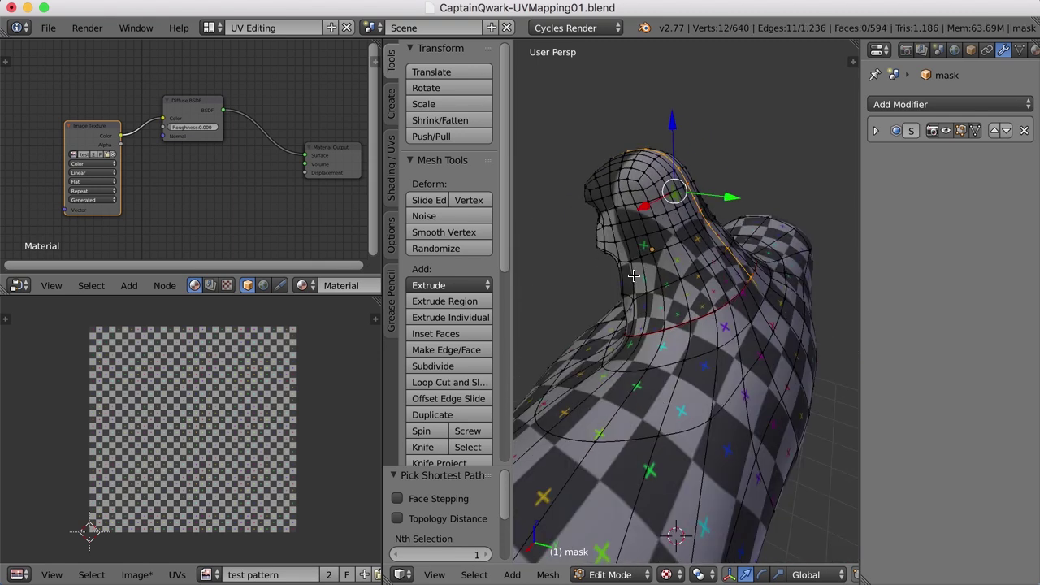
{"action": "middle_click", "coordinate": [618, 288]}
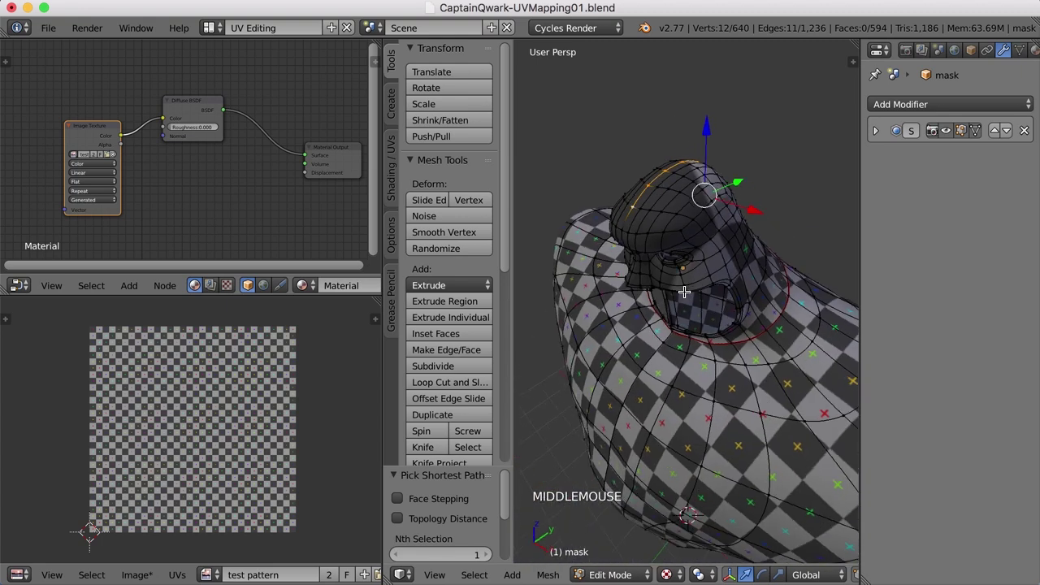
{"action": "key", "text": "ctrl+e"}
{"action": "key", "text": "a"}
{"action": "middle_click", "coordinate": [692, 316]}
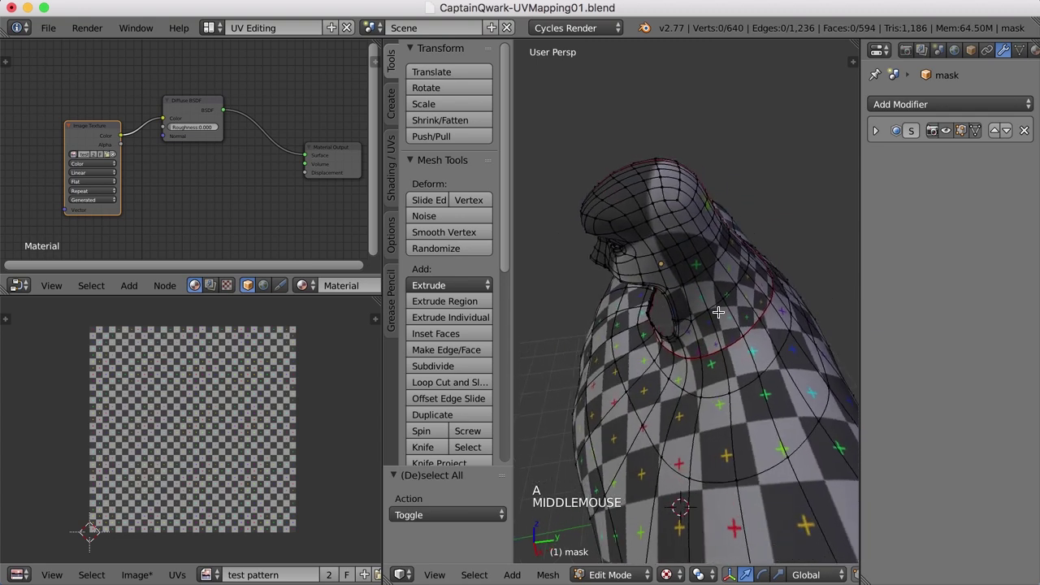
Unwrap the whole mesh with the new head seam, deselect and orbit to face the mask
{"action": "key", "text": "a"}
{"action": "key", "text": "u"}
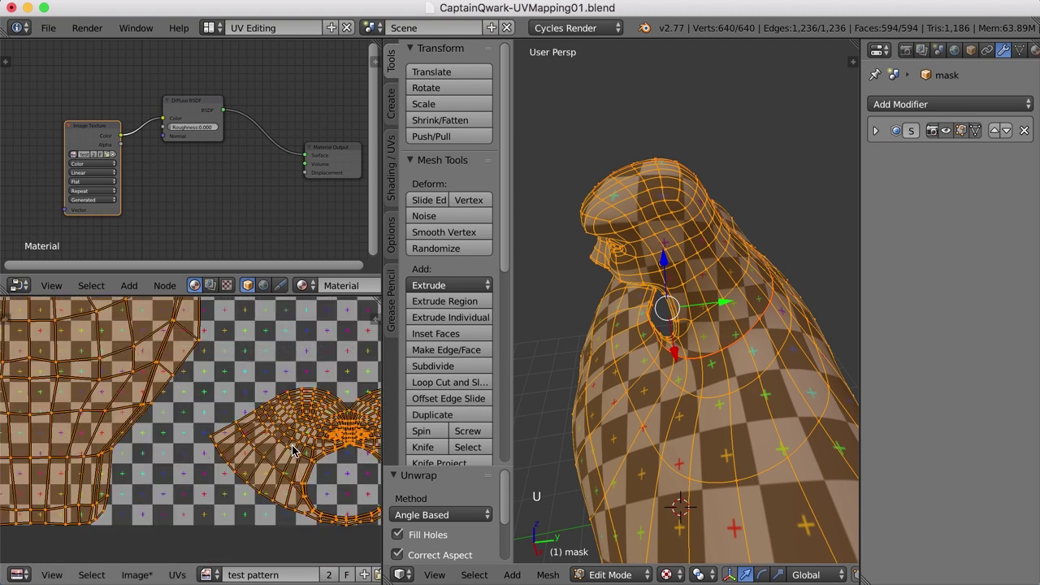
{"action": "middle_click", "coordinate": [705, 337]}
{"action": "scroll", "scroll_direction": "up", "scroll_amount": 3}
{"action": "middle_click", "coordinate": [673, 357]}
{"action": "key", "text": "a"}
{"action": "middle_click", "coordinate": [730, 337]}
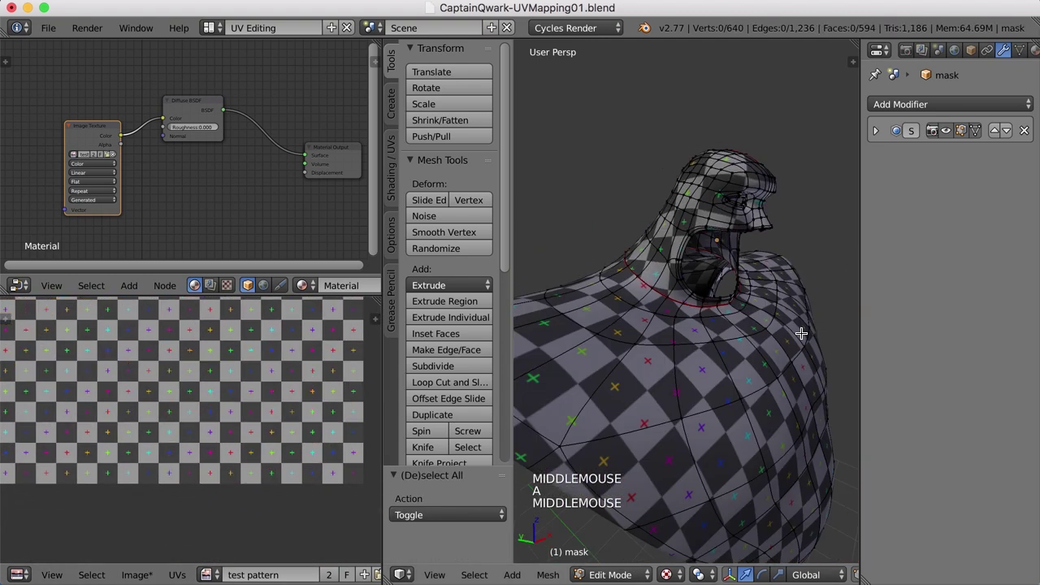
{"action": "scroll", "scroll_direction": "up", "scroll_amount": 3}
{"action": "middle_click", "coordinate": [671, 269]}
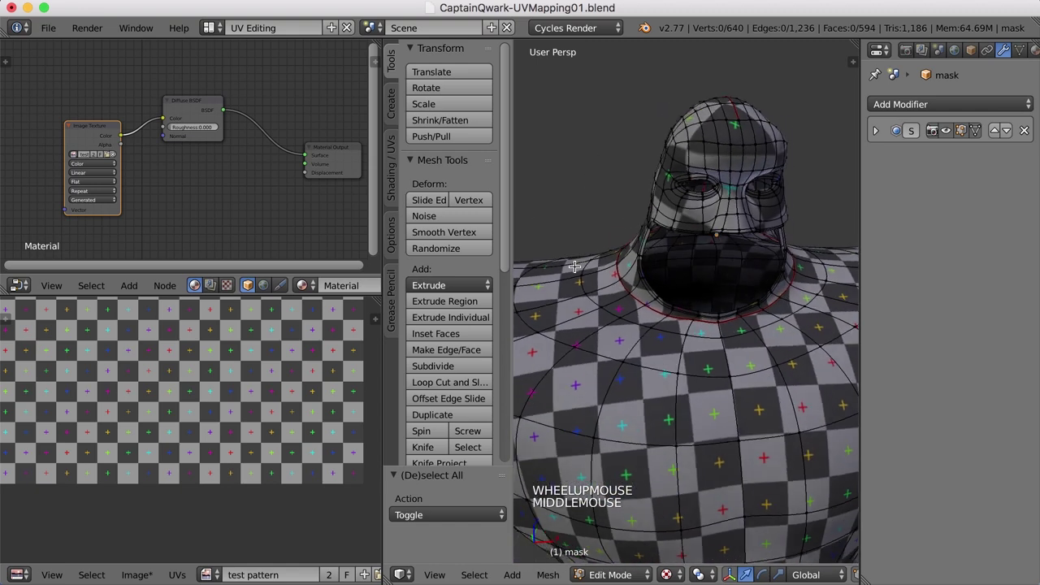
{"action": "middle_click", "coordinate": [753, 244]}
{"action": "middle_click", "coordinate": [754, 294]}
{"action": "scroll", "scroll_direction": "up", "scroll_amount": 3}
{"action": "middle_click", "coordinate": [749, 382]}
Select the edges under the chin and mark them as a short seam
{"action": "scroll", "scroll_direction": "up", "scroll_amount": 3}
{"action": "scroll", "scroll_direction": "up", "scroll_amount": 3}
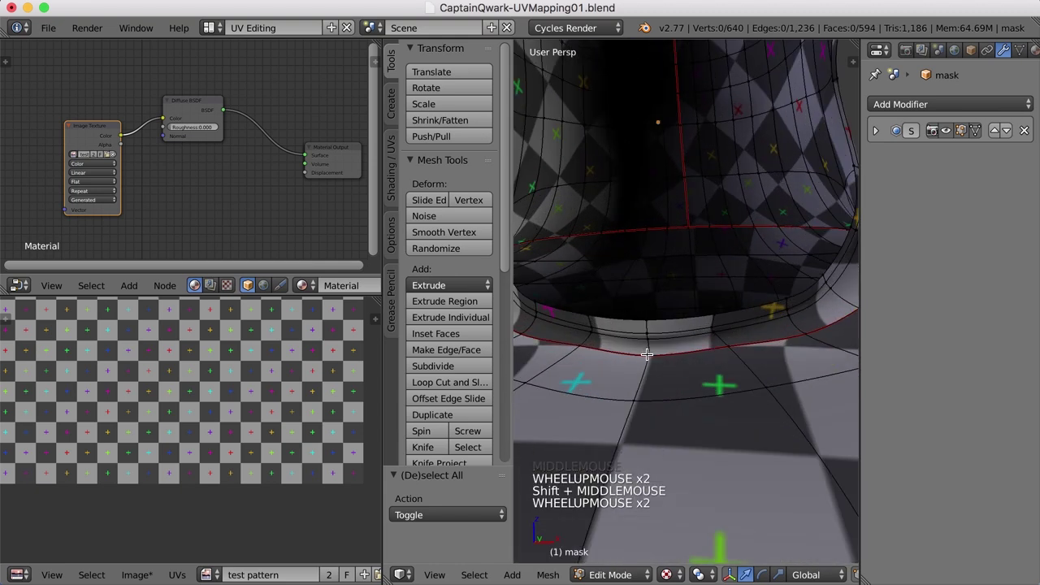
{"action": "right_click", "coordinate": [647, 351]}
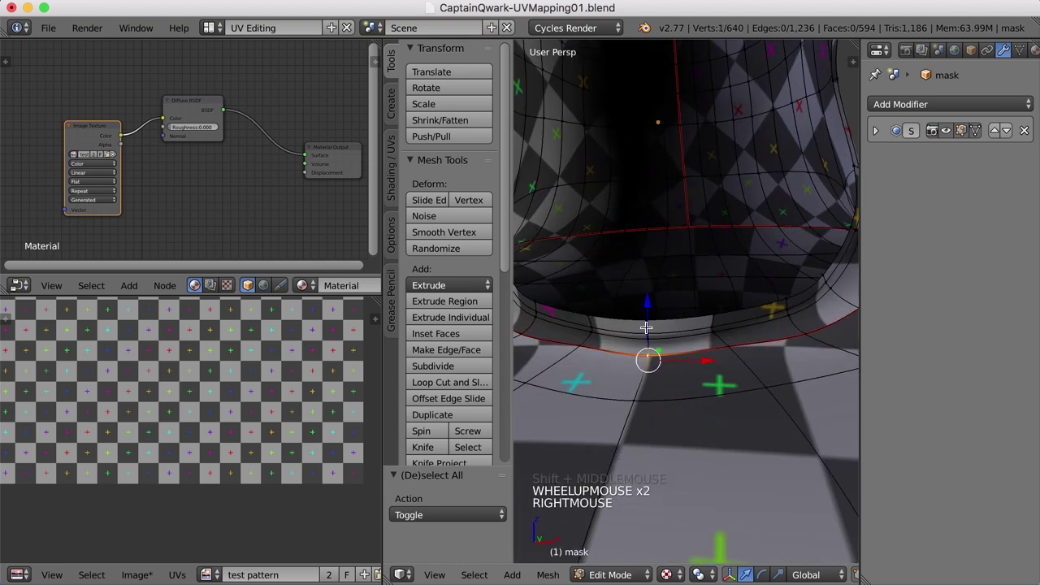
{"action": "right_click", "coordinate": [647, 317]}
{"action": "middle_click", "coordinate": [718, 376]}
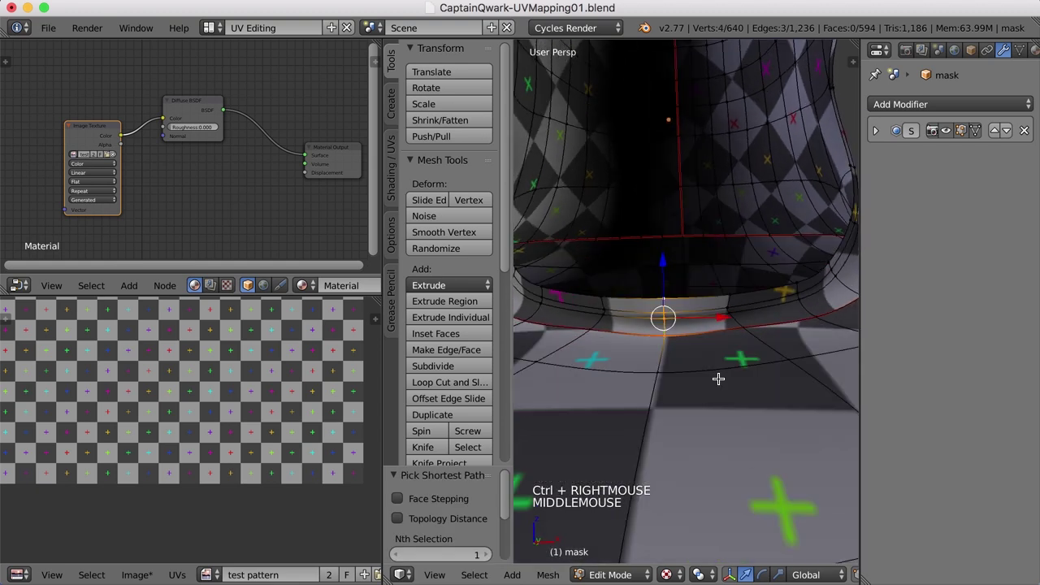
{"action": "key", "text": "ctrl+e"}
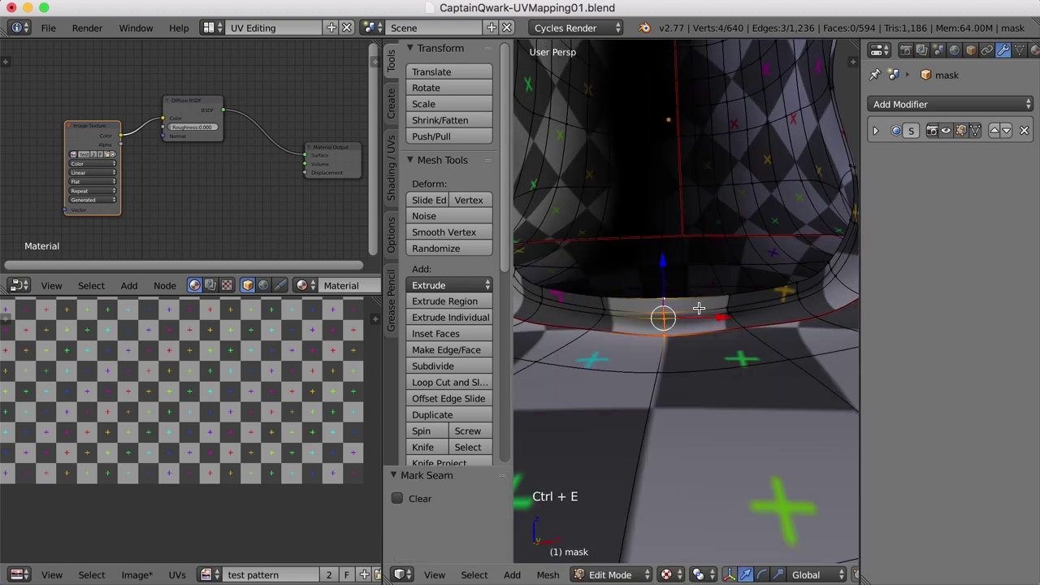
Select the whole mesh, unwrap it again with the chin seam and deselect everything
{"action": "key", "text": "a"}
{"action": "key", "text": "u"}
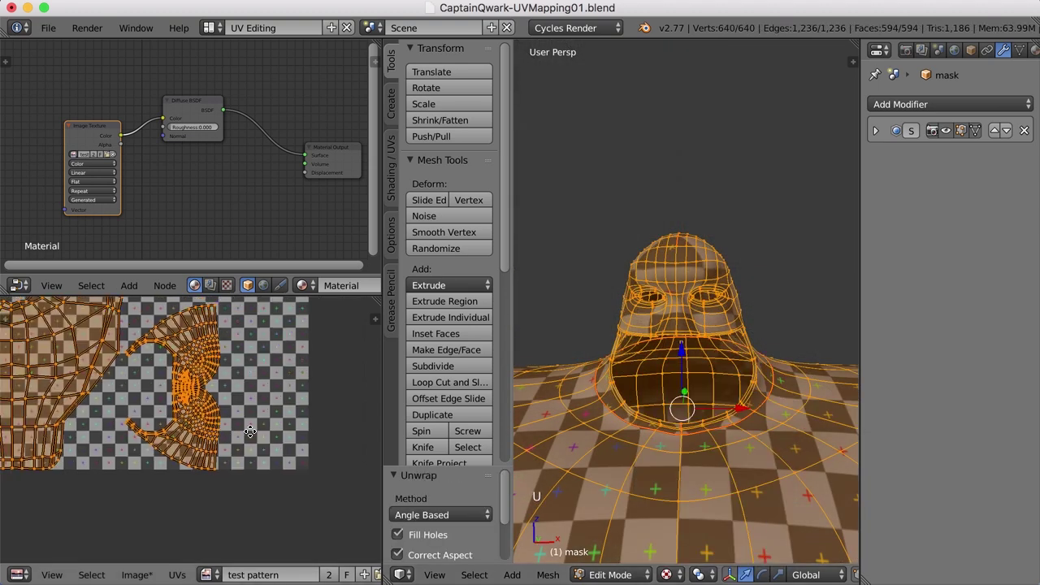
{"action": "middle_click", "coordinate": [520, 395]}
{"action": "scroll", "scroll_direction": "down", "scroll_amount": 3}
{"action": "key", "text": "a"}
{"action": "middle_click", "coordinate": [765, 243]}
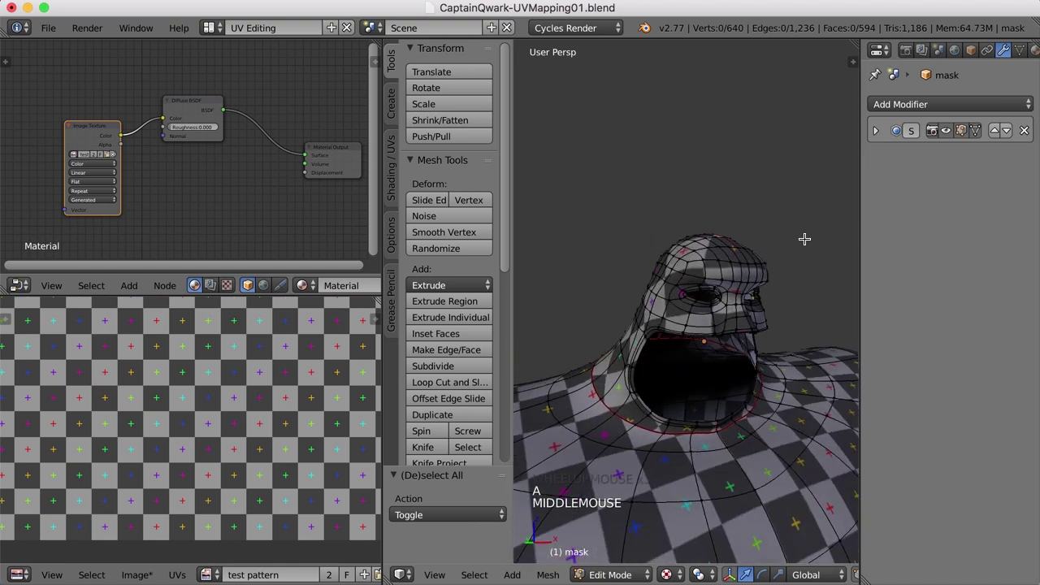
Inspect seam vertices on the head from several angles, then clear the selection
{"action": "scroll", "scroll_direction": "up", "scroll_amount": 3}
{"action": "right_click", "coordinate": [674, 296]}
{"action": "middle_click", "coordinate": [759, 313]}
{"action": "middle_click", "coordinate": [724, 318]}
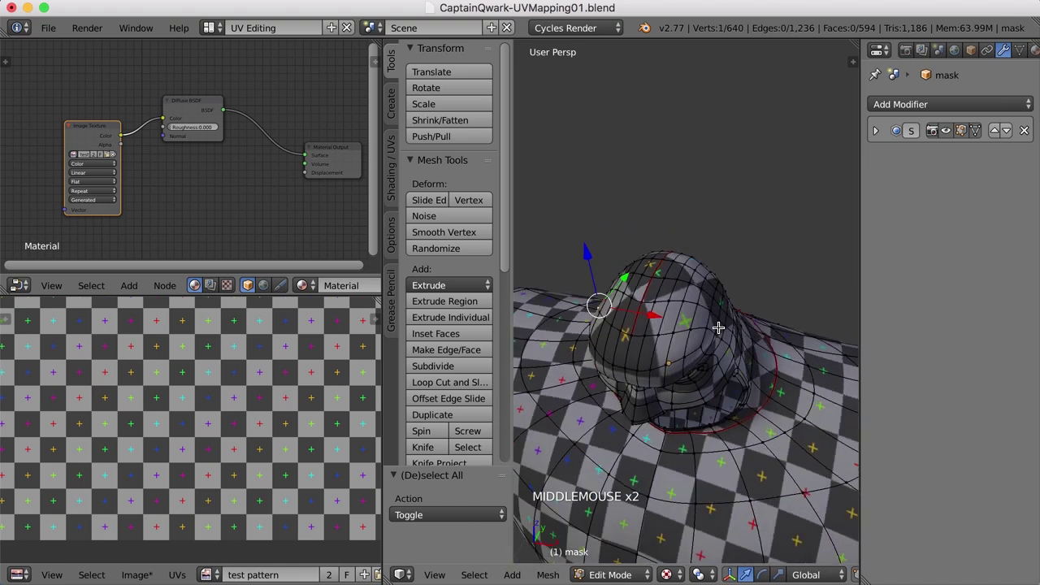
{"action": "right_click", "coordinate": [708, 324]}
{"action": "middle_click", "coordinate": [713, 349]}
{"action": "key", "text": "ctrl+e"}
{"action": "key", "text": "a"}
Select the entire mask mesh, unwrap it with the current seams, then deselect and review it
{"action": "scroll", "scroll_direction": "down", "scroll_amount": 3}
{"action": "middle_click", "coordinate": [696, 404]}
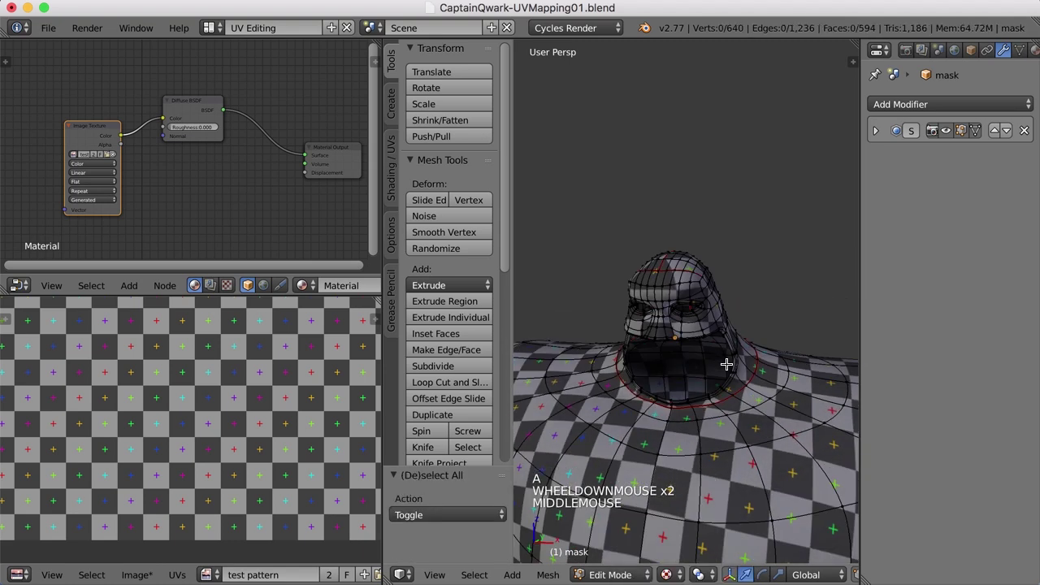
{"action": "key", "text": "a"}
{"action": "key", "text": "u"}
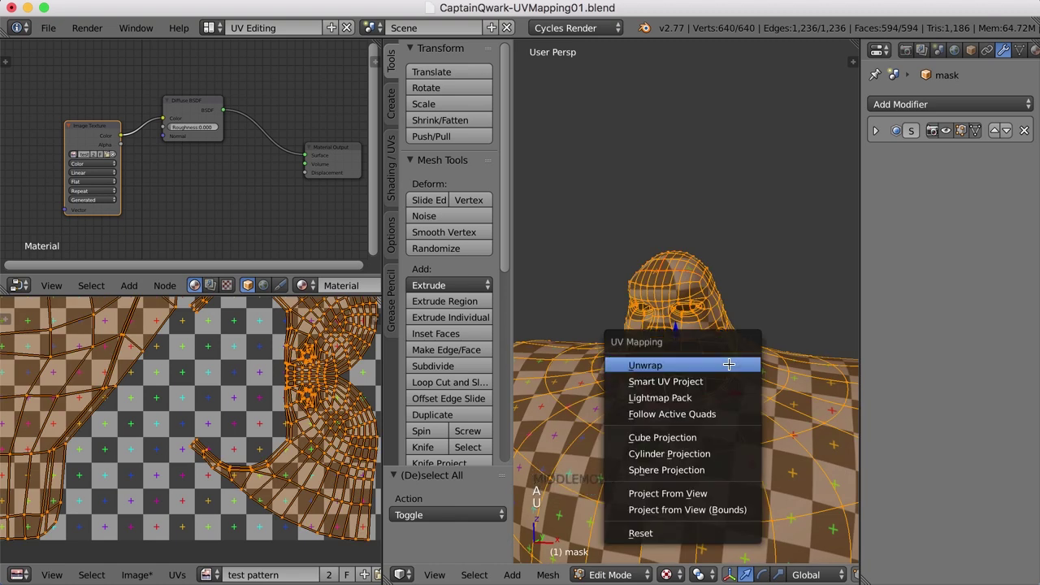
{"action": "middle_click", "coordinate": [667, 411]}
{"action": "scroll", "scroll_direction": "down", "scroll_amount": 3}
{"action": "key", "text": "a"}
{"action": "scroll", "scroll_direction": "up", "scroll_amount": 3}
{"action": "middle_click", "coordinate": [691, 399]}
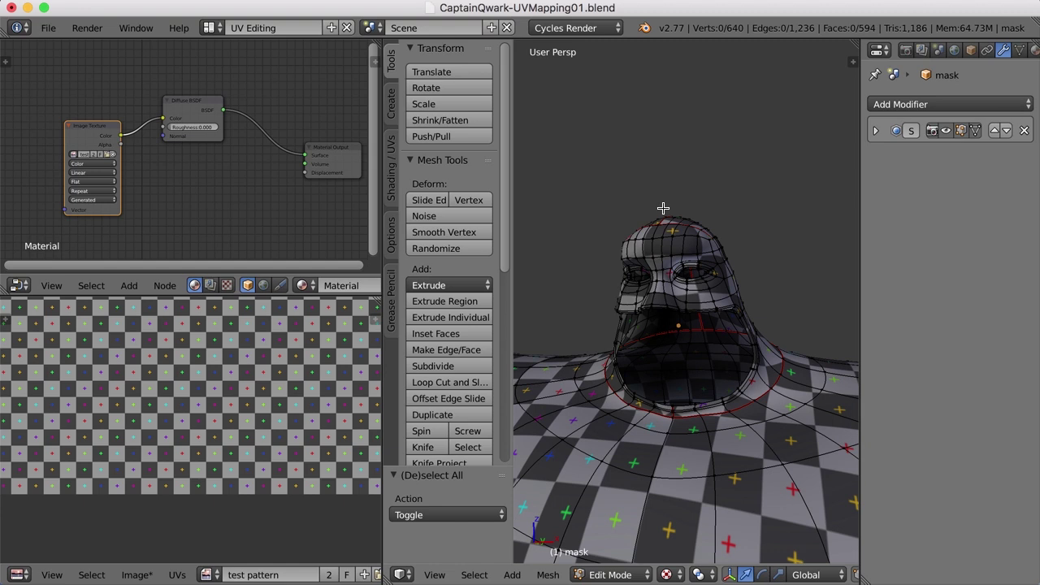
{"action": "scroll", "scroll_direction": "down", "scroll_amount": 3}
{"action": "middle_click", "coordinate": [735, 304]}
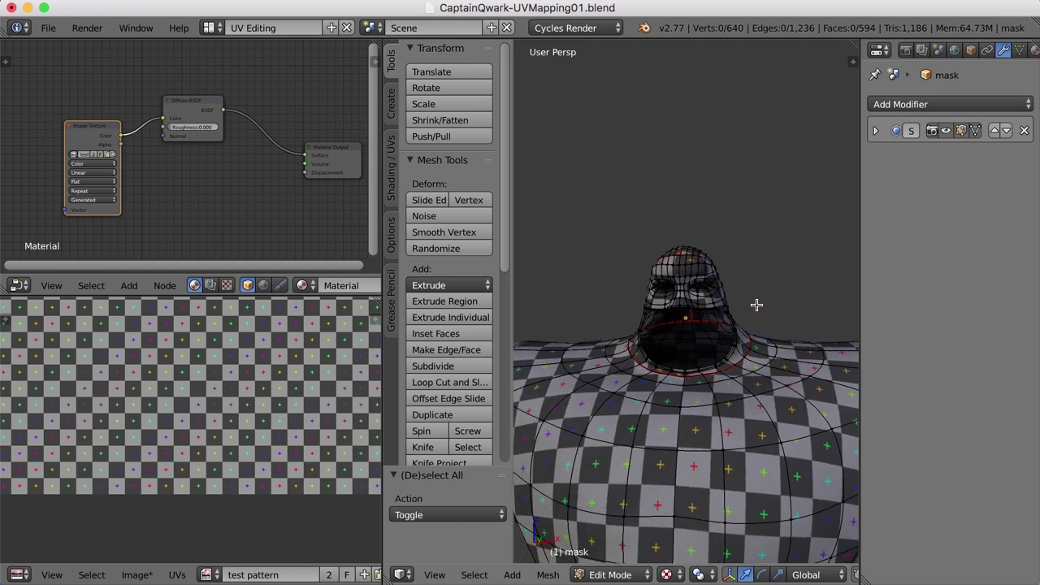
Select the whole mesh, fit the UV layout in view and pick the mask's island in Island mode
{"action": "scroll", "scroll_direction": "down", "scroll_amount": 3}
{"action": "key", "text": "a"}
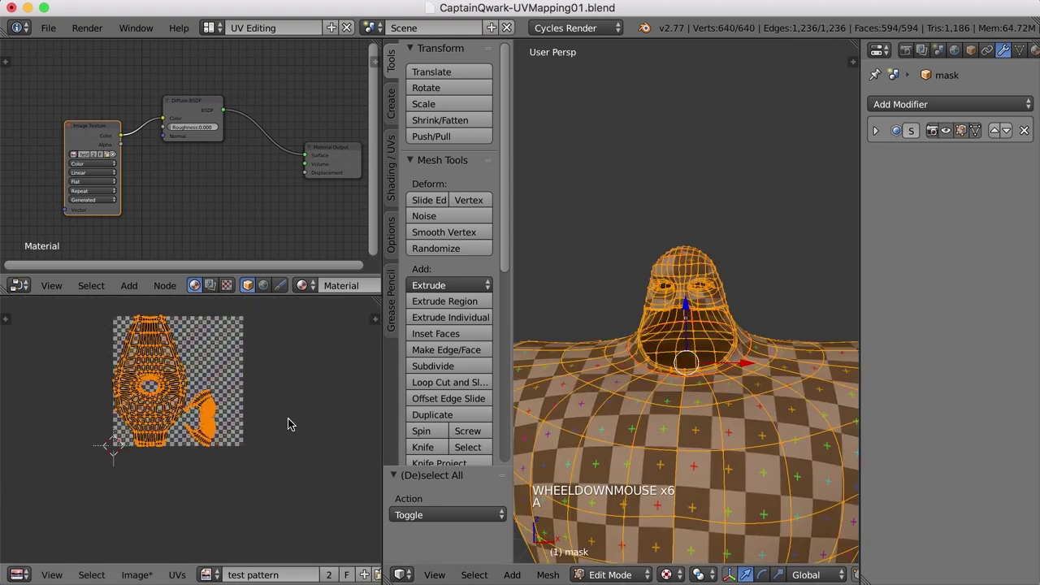
{"action": "key", "text": "a"}
{"action": "middle_click", "coordinate": [275, 479]}
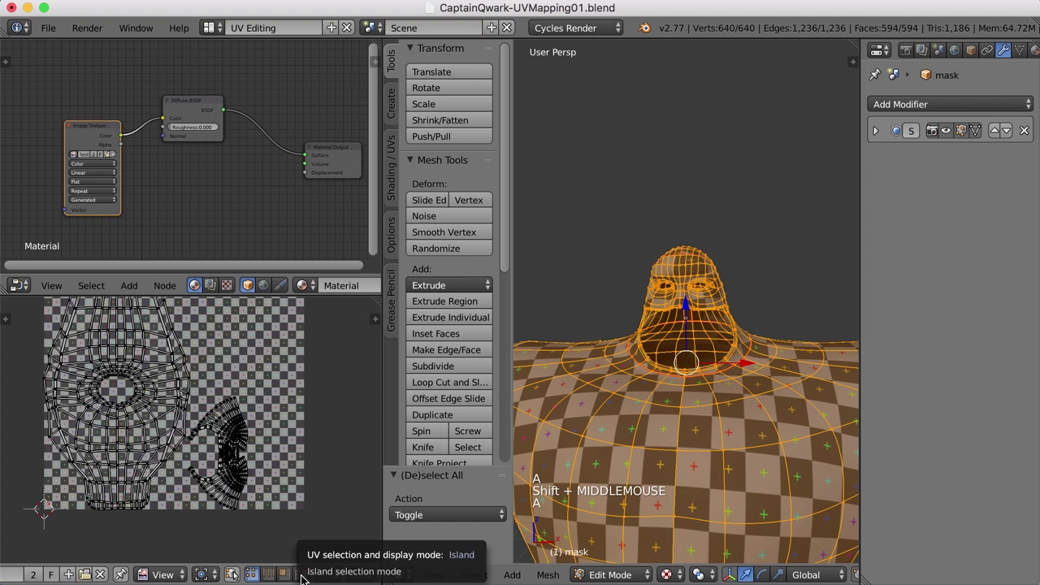
{"action": "left_click", "coordinate": [241, 438]}
{"action": "right_click", "coordinate": [241, 438]}
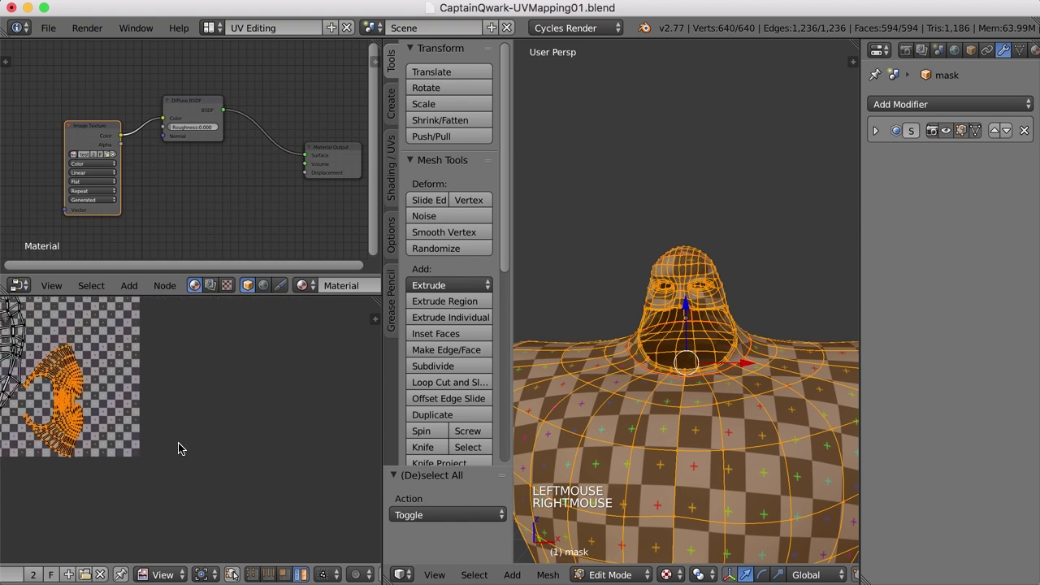
Move the mask island into empty space and rotate it about -91° upright
{"action": "key", "text": "g"}
{"action": "middle_click", "coordinate": [184, 446]}
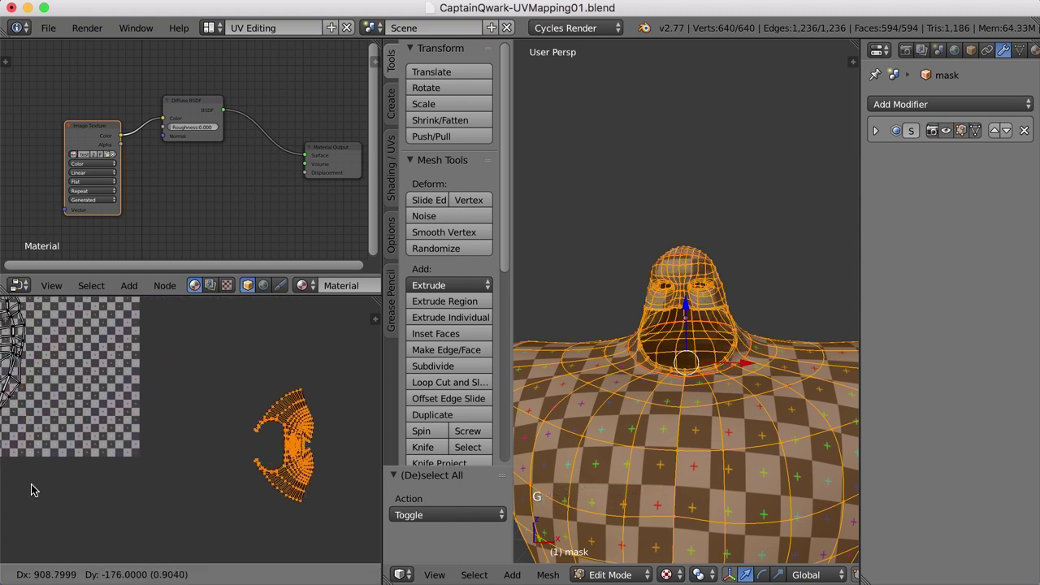
{"action": "left_click", "coordinate": [309, 495]}
{"action": "key", "text": "r"}
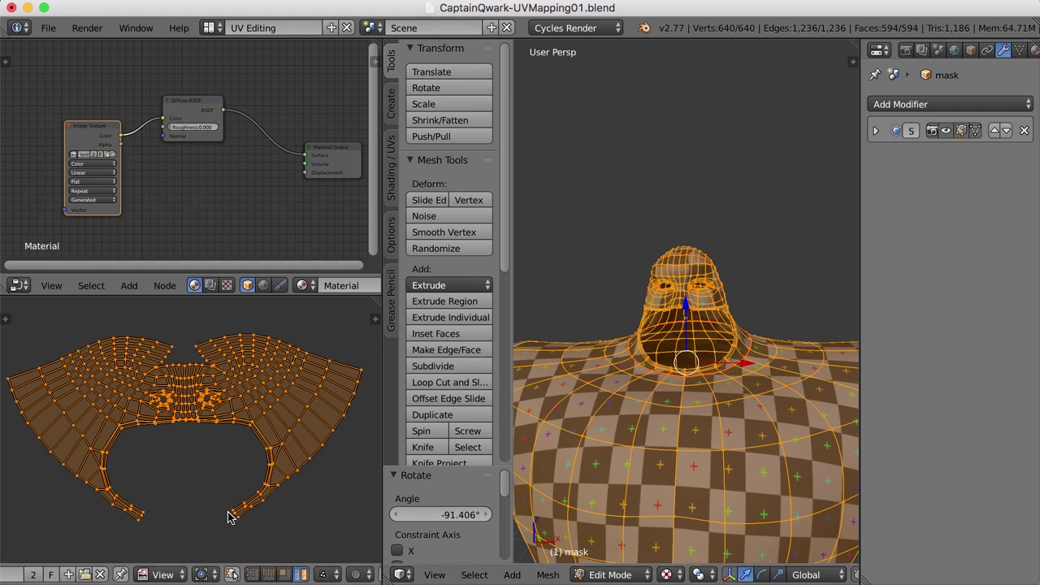
In Vertex selection, pick the mask island's inner and outer corner points
{"action": "right_click", "coordinate": [235, 512]}
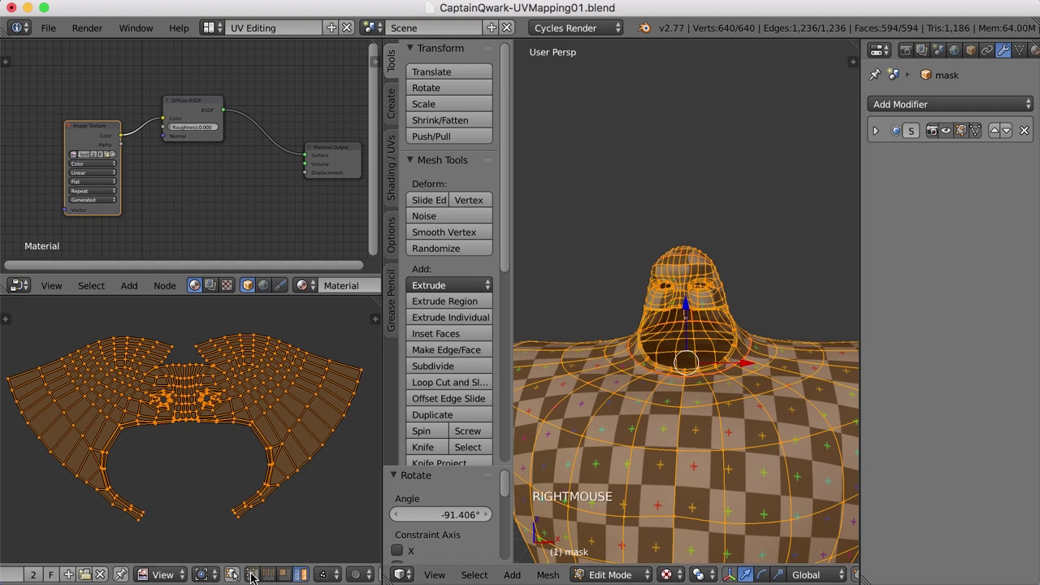
{"action": "left_click", "coordinate": [235, 514]}
{"action": "right_click", "coordinate": [236, 515]}
{"action": "right_click", "coordinate": [245, 525]}
{"action": "right_click", "coordinate": [139, 530]}
{"action": "right_click", "coordinate": [151, 515]}
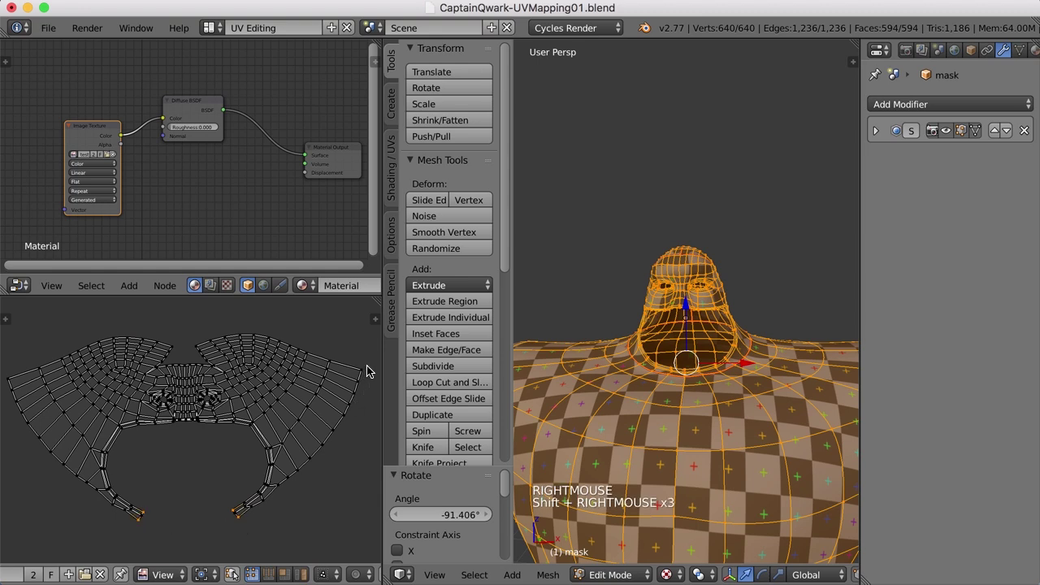
{"action": "right_click", "coordinate": [372, 372]}
{"action": "right_click", "coordinate": [199, 351]}
{"action": "right_click", "coordinate": [179, 349]}
{"action": "right_click", "coordinate": [12, 384]}
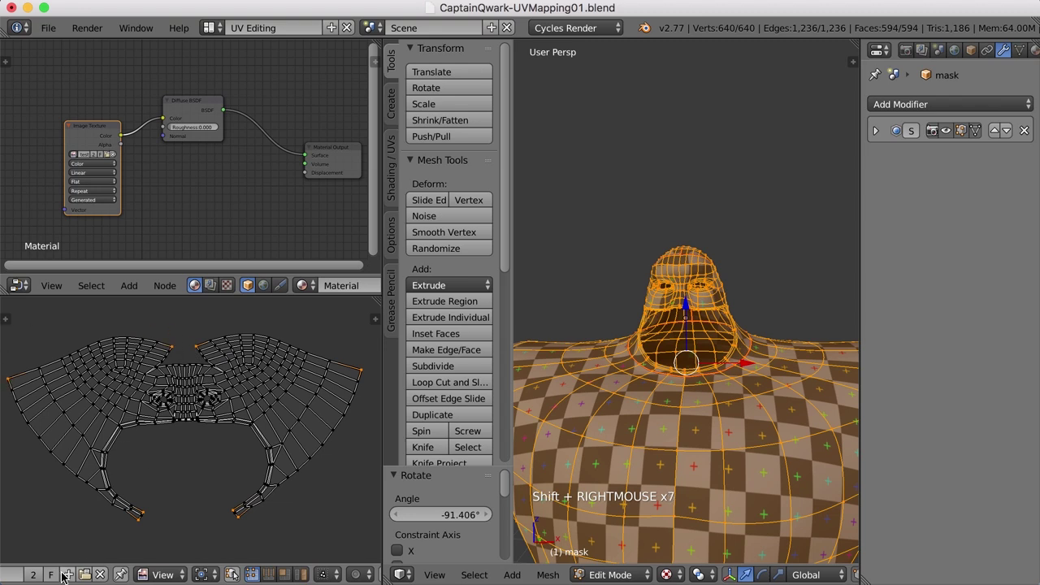
Pin the selected corner points and enable Live Unwrap from the UVs menu
{"action": "middle_click", "coordinate": [111, 488]}
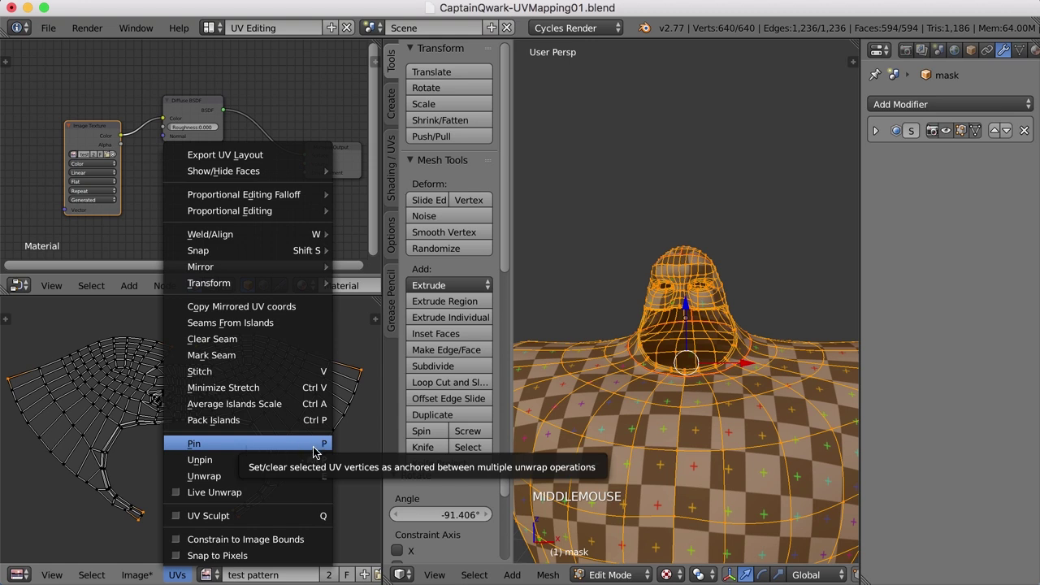
{"action": "key", "text": "p"}
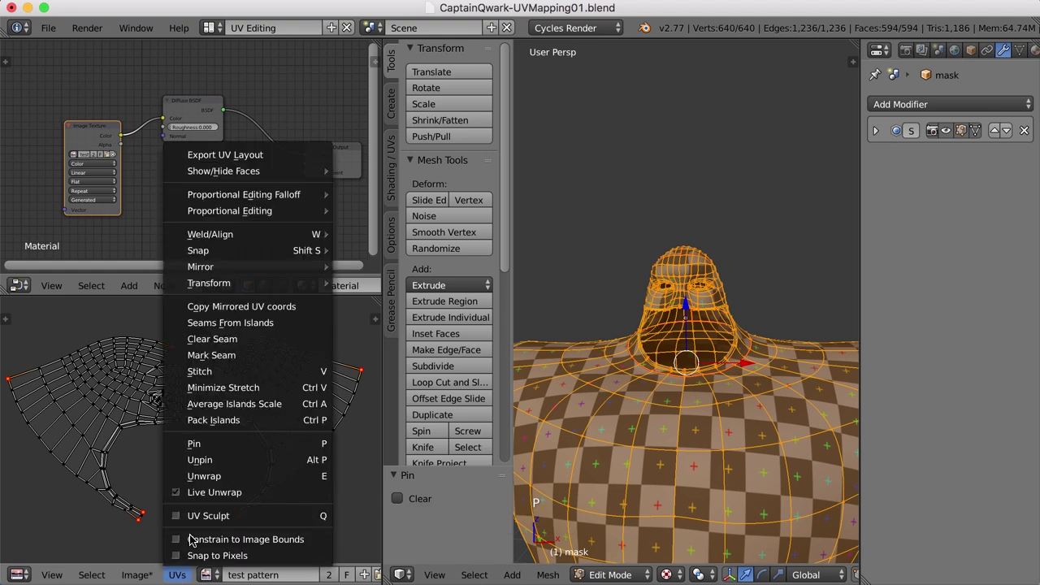
{"action": "left_click", "coordinate": [77, 470]}
{"action": "key", "text": "a"}
{"action": "double_click", "coordinate": [337, 461]}
{"action": "right_click", "coordinate": [365, 373]}
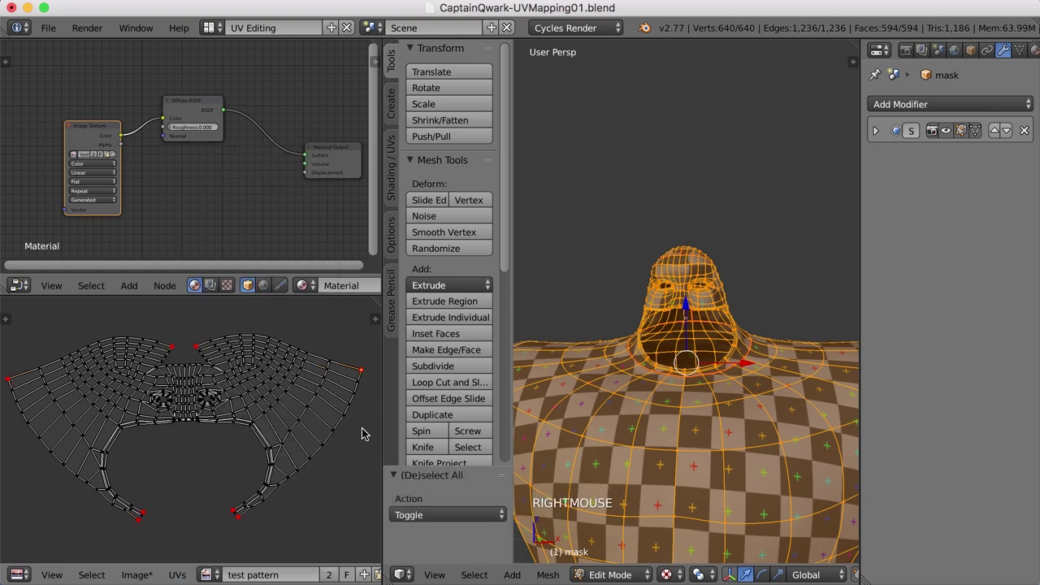
{"action": "key", "text": "g"}
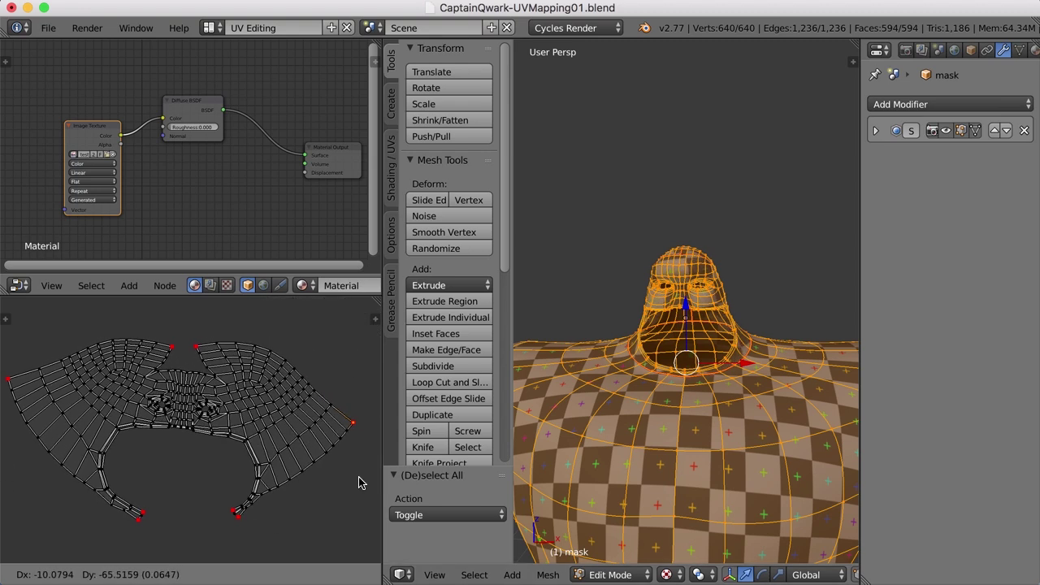
{"action": "right_click", "coordinate": [532, 426]}
{"action": "scroll", "scroll_direction": "up", "scroll_amount": 3}
{"action": "middle_click", "coordinate": [711, 370]}
{"action": "scroll", "scroll_direction": "up", "scroll_amount": 3}
{"action": "middle_click", "coordinate": [686, 390]}
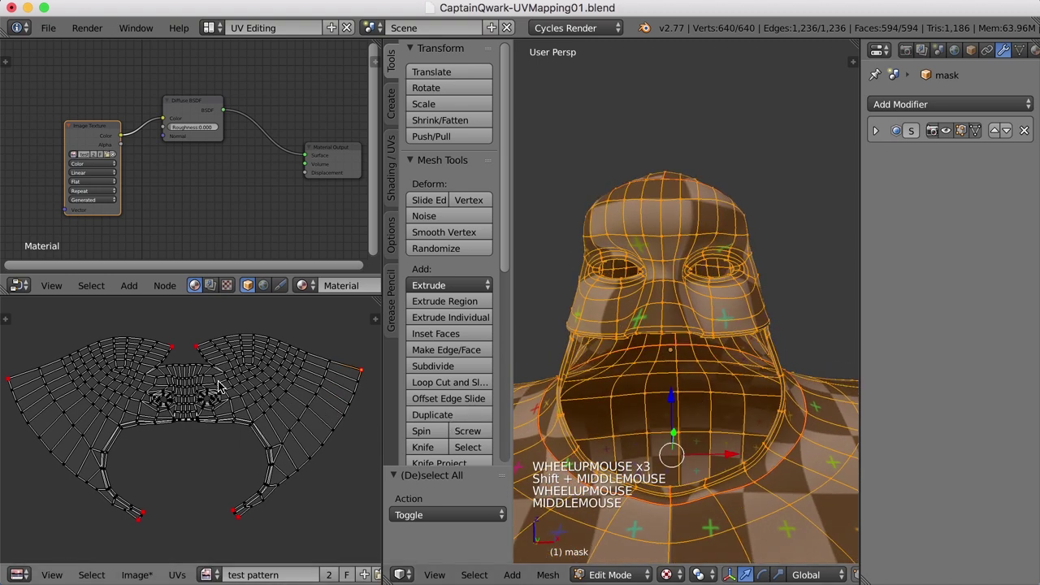